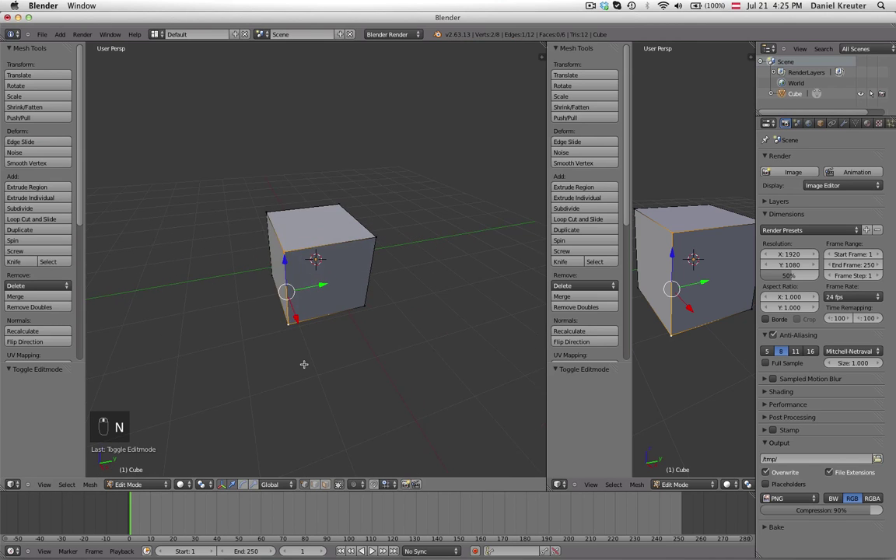
Step: Unwrap the cube and assign a new coloured UV test-grid image to all its faces in textured shading
{"action": "key", "text": "Tab"}
{"action": "key", "text": "Tab"}
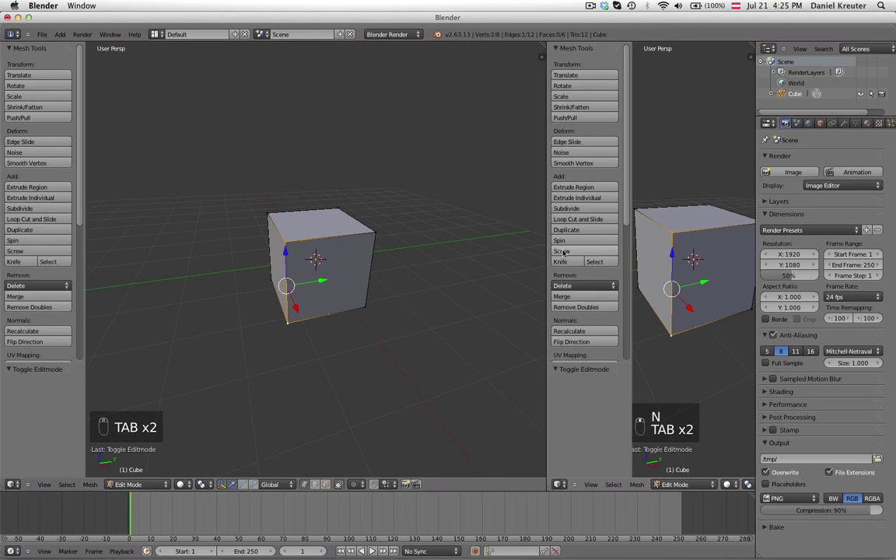
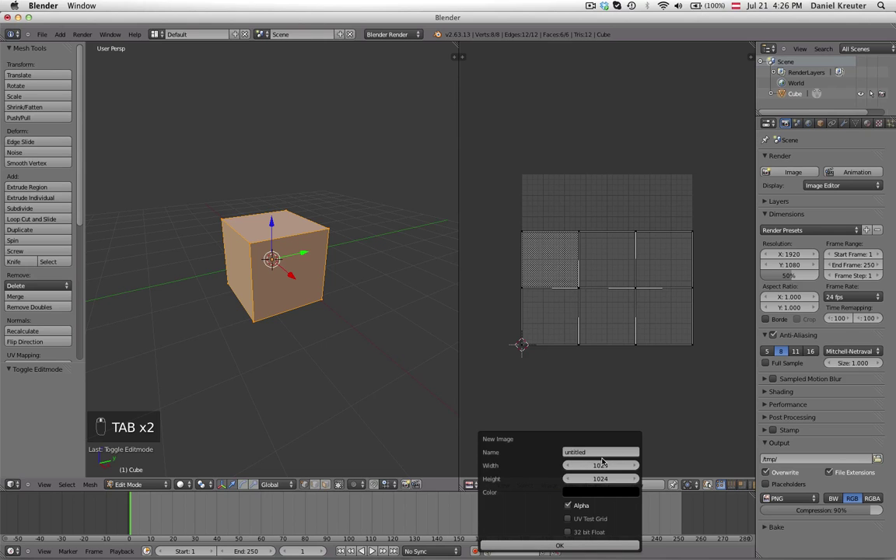
{"action": "left_click_drag", "start_coordinate": [593, 521], "coordinate": [246, 317]}
Step: Add a second UV map and name the two maps Outside and Inside, checking the checkered cube
{"action": "key", "text": "alt+z"}
{"action": "key", "text": "Tab"}
{"action": "key", "text": "a"}
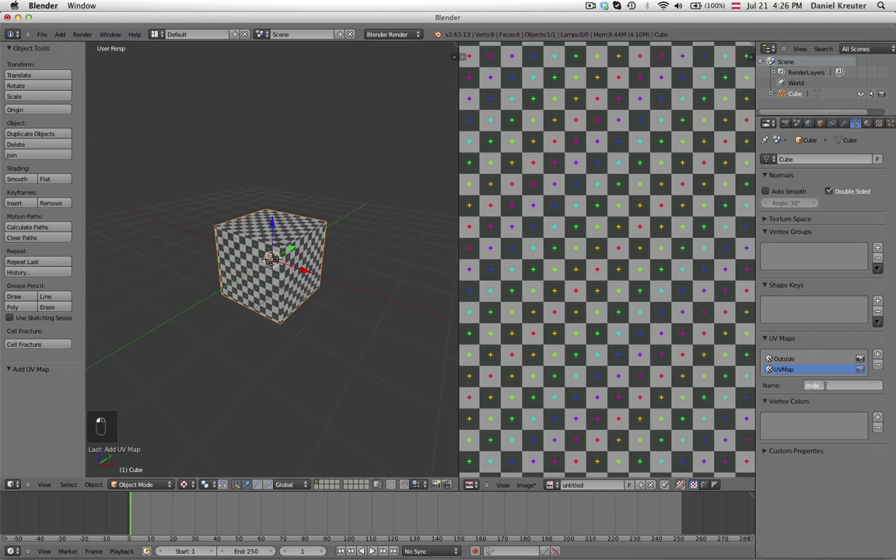
{"action": "left_click_drag", "start_coordinate": [828, 384], "coordinate": [340, 287]}
Step: Add a Hemi lamp and place it above the cube
{"action": "key", "text": "a"}
{"action": "left_click_drag", "start_coordinate": [269, 293], "coordinate": [882, 155]}
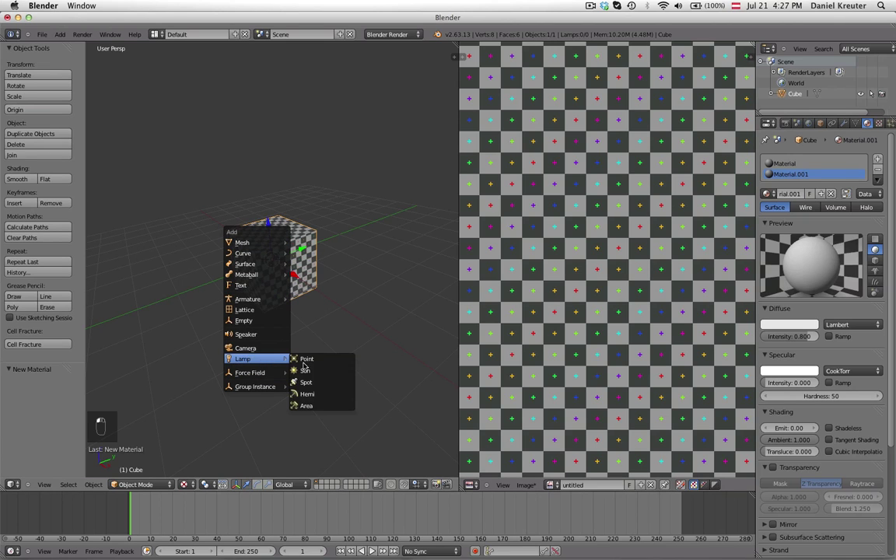
{"action": "key", "text": "shift+a"}
{"action": "key", "text": "g"}
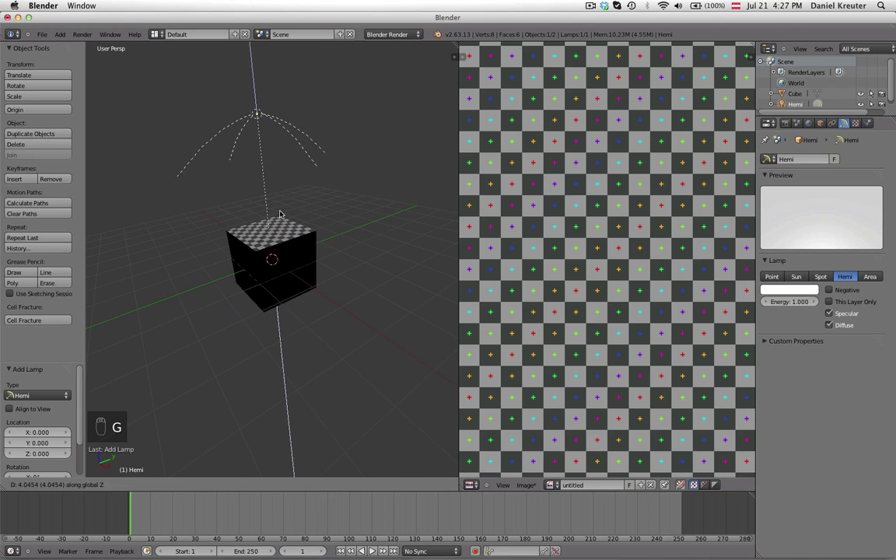
Step: Set viewport shading to GLSL in the side panel and add a second material slot to the cube
{"action": "key", "text": "b"}
{"action": "key", "text": "n"}
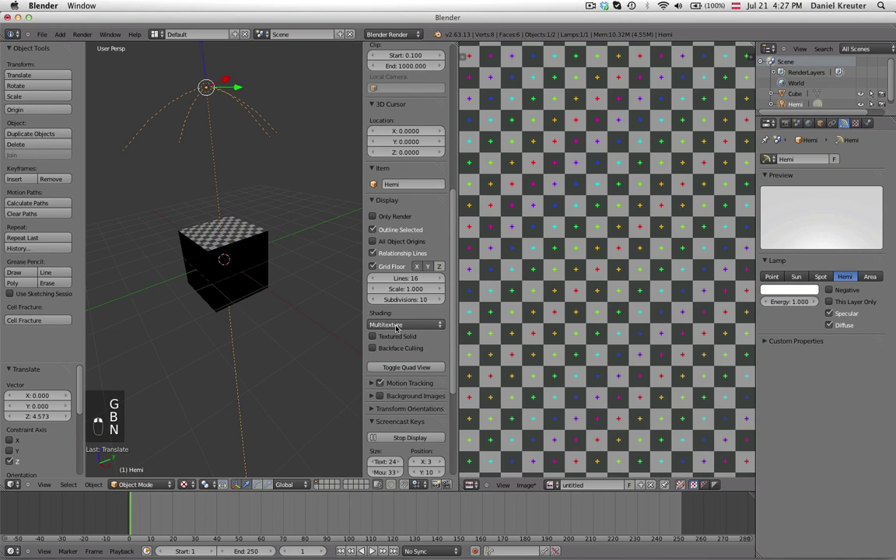
{"action": "key", "text": "n"}
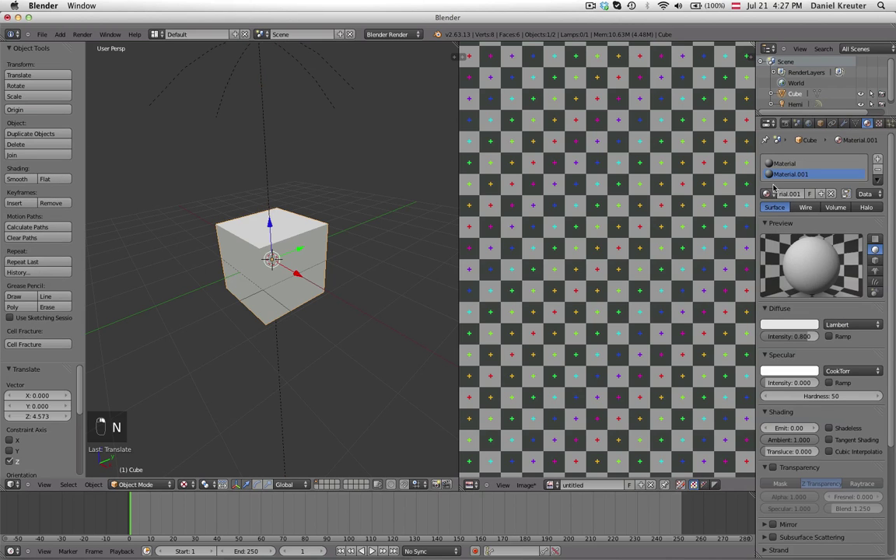
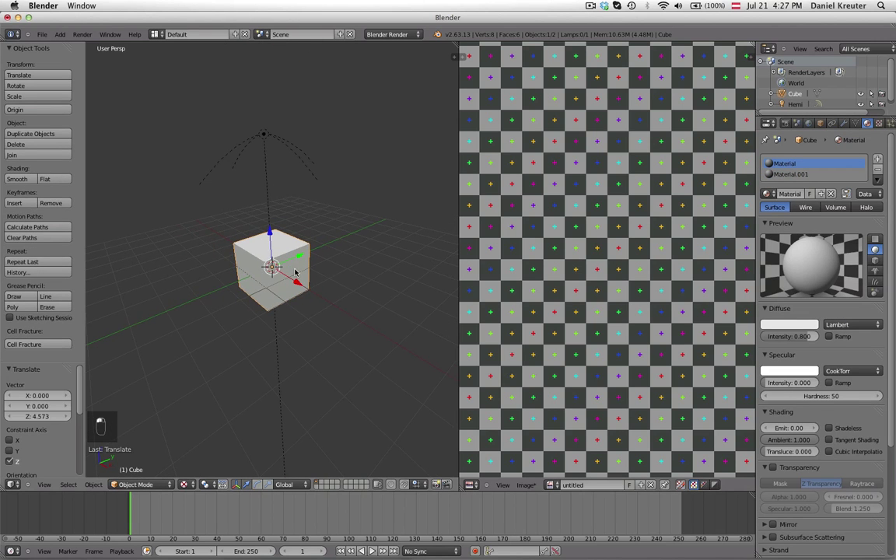
{"action": "key", "text": "t"}
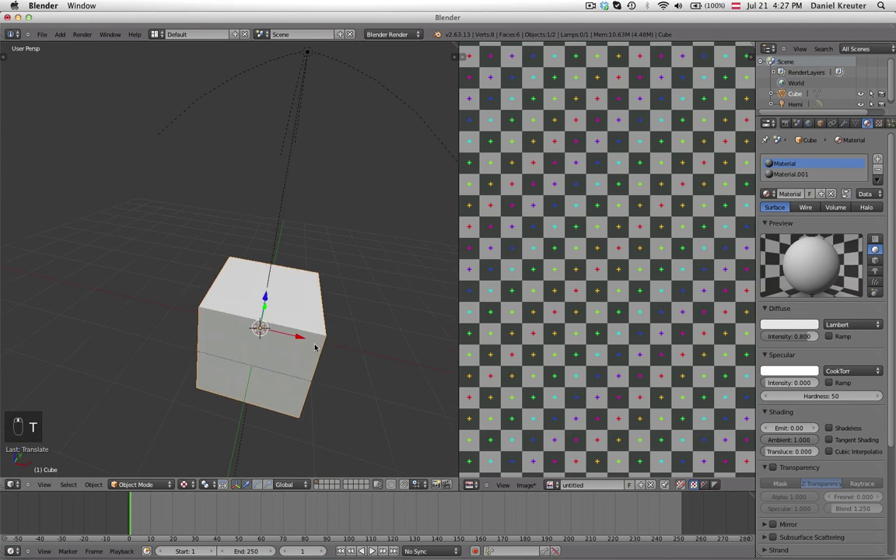
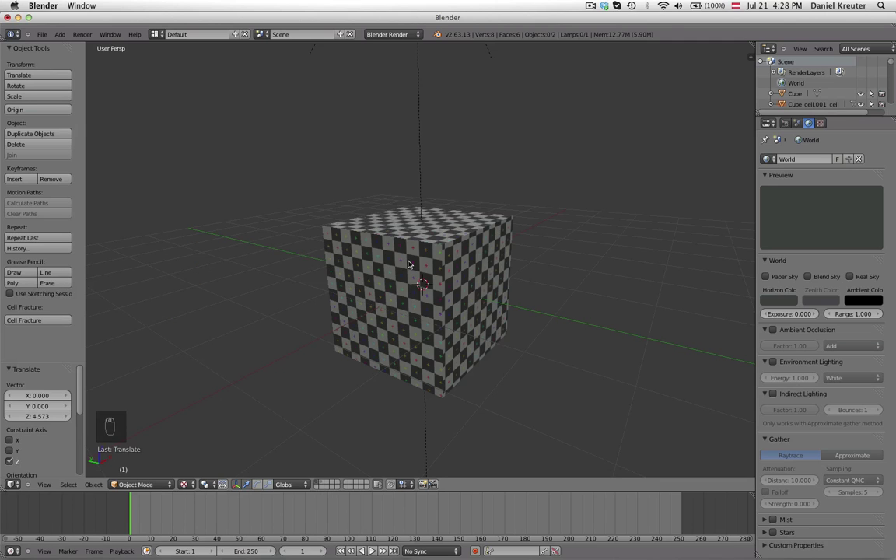
{"action": "key", "text": "2"}
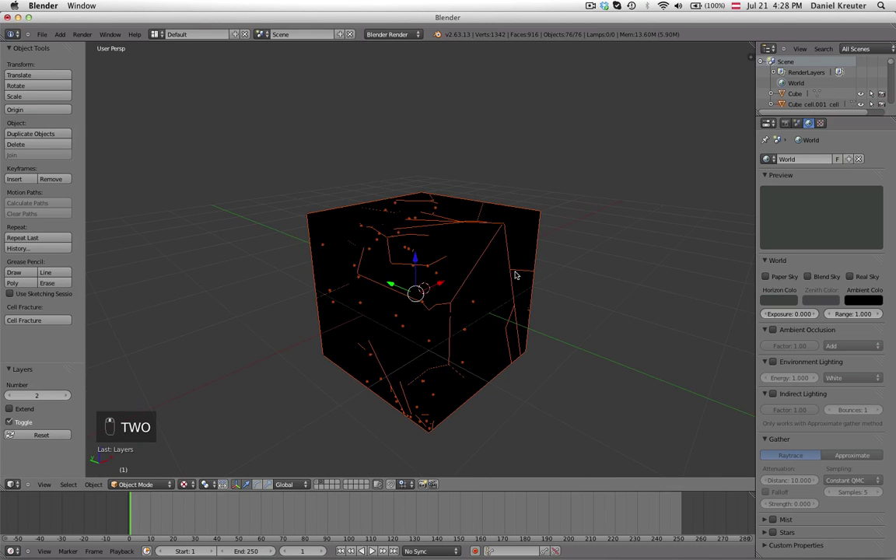
{"action": "key", "text": "1"}
{"action": "key", "text": "m"}
{"action": "key", "text": "2"}
{"action": "key", "text": "a"}
{"action": "key", "text": "g"}
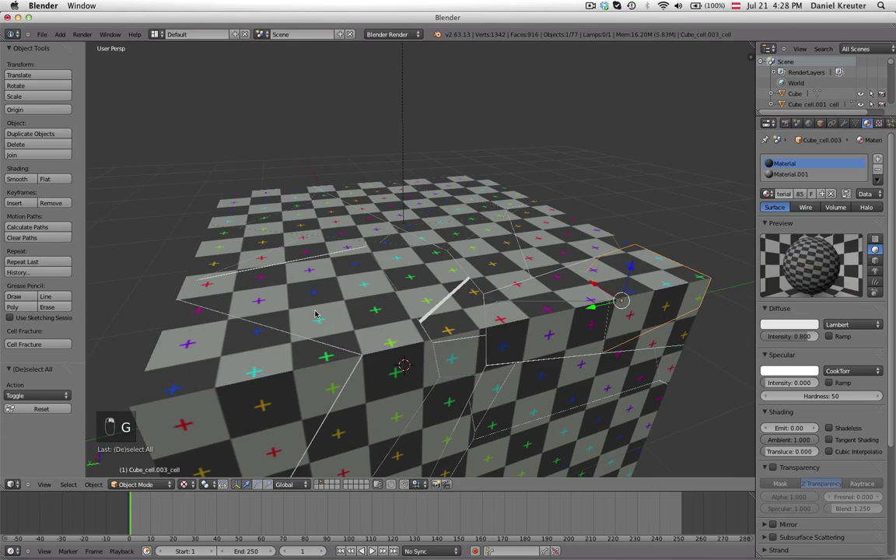
{"action": "key", "text": "g"}
{"action": "key", "text": "Tab"}
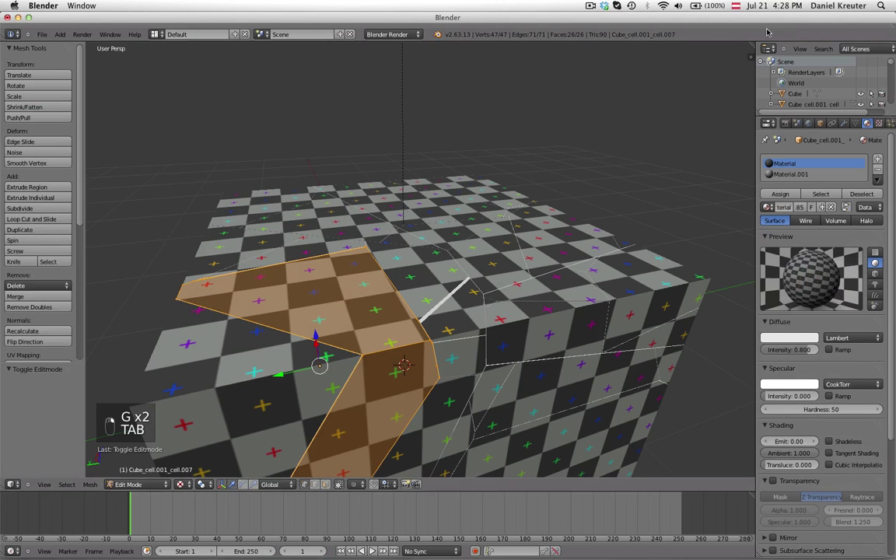
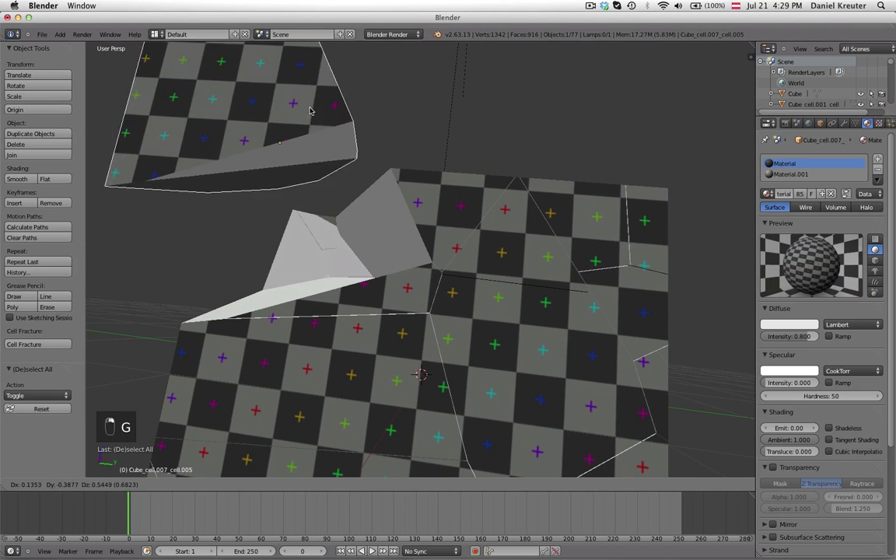
{"action": "key", "text": "g"}
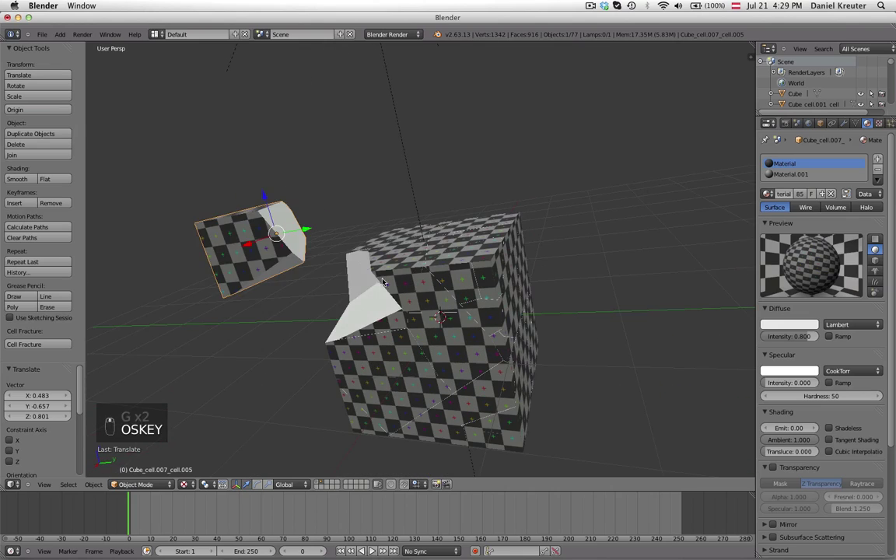
{"action": "key", "text": "super+z"}
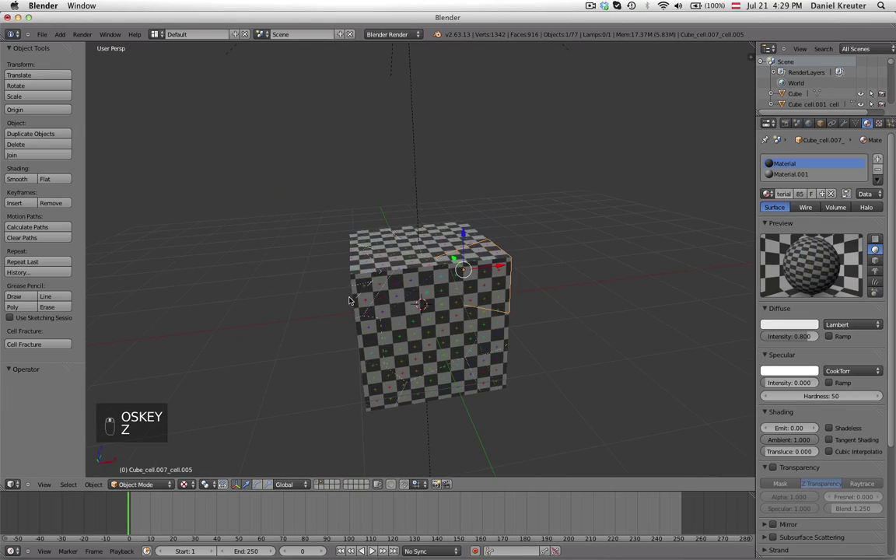
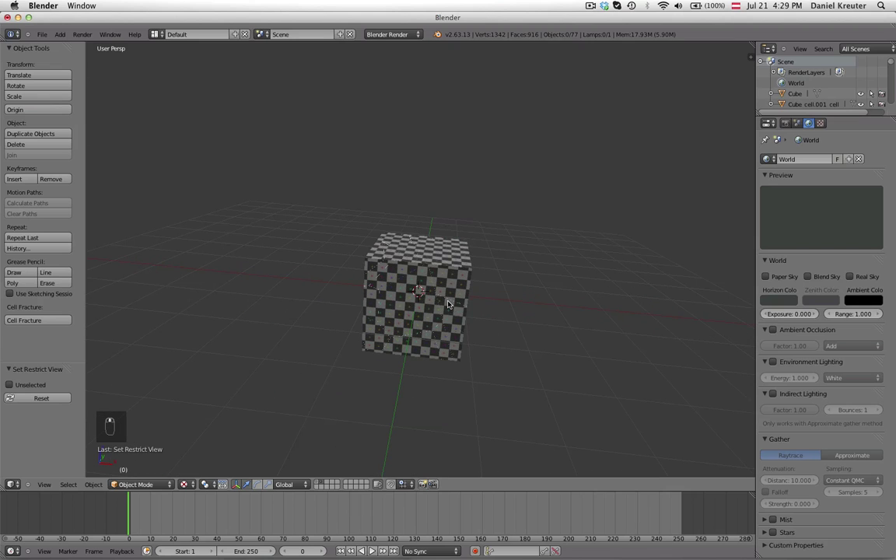
Step: Add a new cube, flatten it along Z into a floor slab and move it below the fractured cube
{"action": "key", "text": "shift+a"}
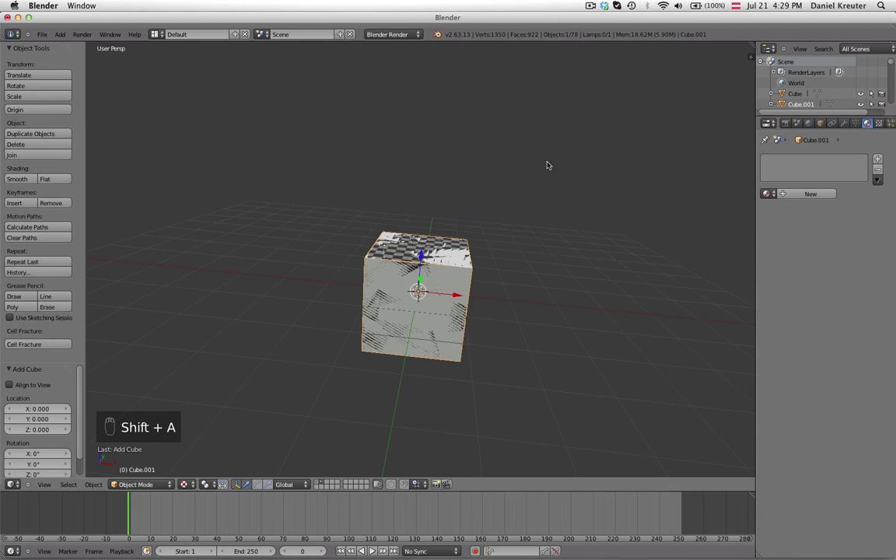
{"action": "key", "text": "s"}
{"action": "key", "text": "s"}
{"action": "left_click_drag", "start_coordinate": [556, 212], "coordinate": [567, 196]}
{"action": "key", "text": "g"}
{"action": "left_click_drag", "start_coordinate": [572, 244], "coordinate": [456, 300]}
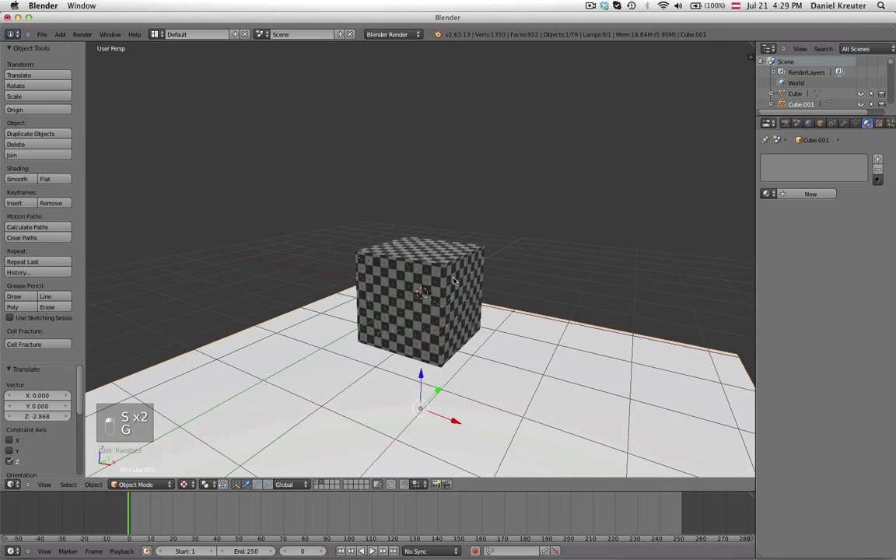
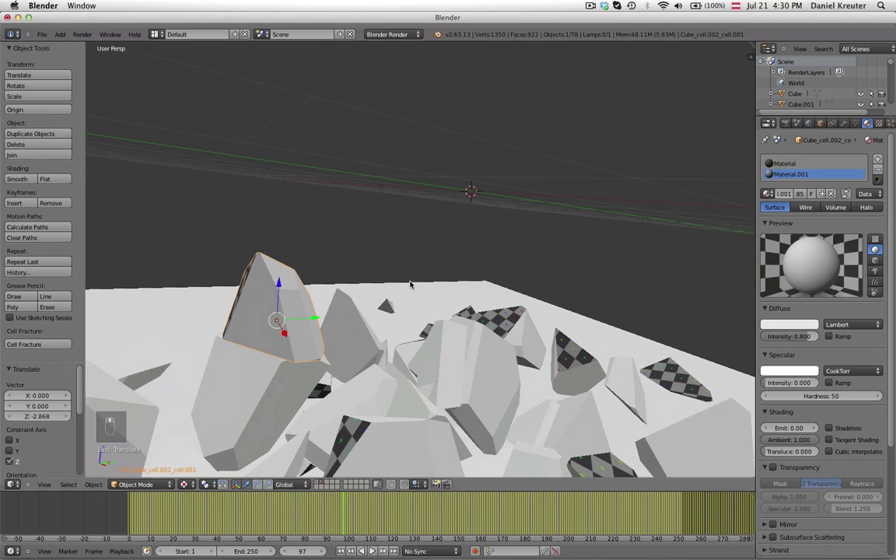
Step: Load the concrete image on Material.001 with UV coordinates mapped to the Inside map
{"action": "middle_click", "coordinate": [413, 322]}
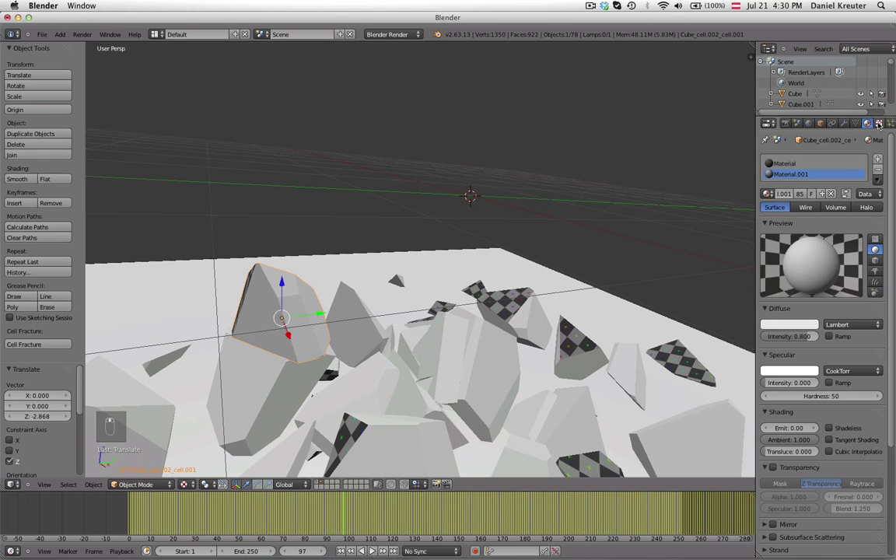
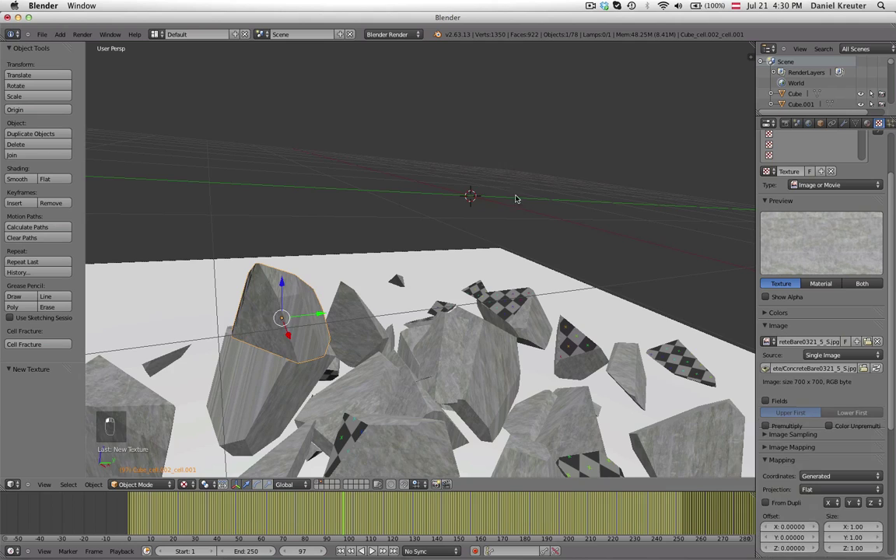
{"action": "middle_click", "coordinate": [401, 293]}
{"action": "left_click_drag", "start_coordinate": [474, 165], "coordinate": [831, 386]}
{"action": "left_click_drag", "start_coordinate": [469, 287], "coordinate": [426, 220]}
{"action": "key", "text": "shift+Left"}
Step: Play back and rewind the falling debris simulation to preview the concrete inner faces
{"action": "key", "text": "alt+a"}
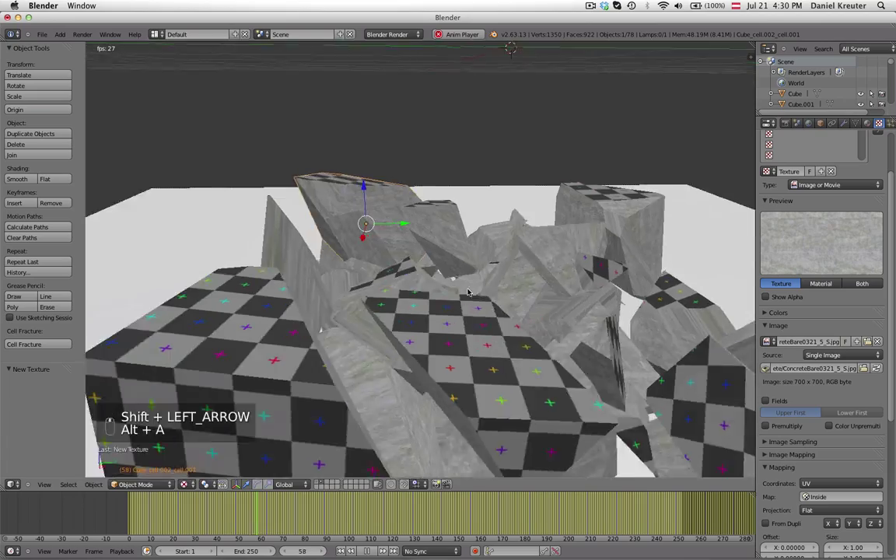
{"action": "key", "text": "alt+a"}
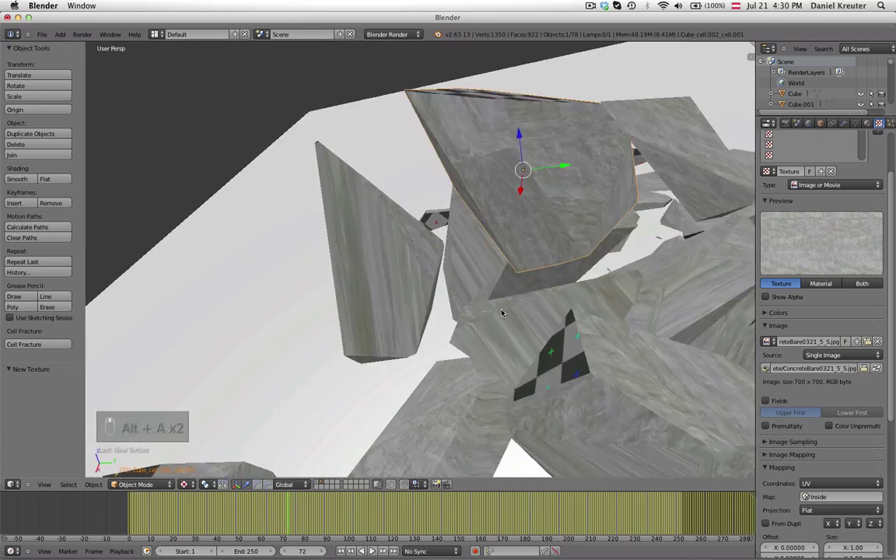
{"action": "left_click_drag", "start_coordinate": [501, 314], "coordinate": [447, 328]}
{"action": "key", "text": "alt+a"}
{"action": "key", "text": "Escape"}
{"action": "key", "text": "shift+Left"}
{"action": "key", "text": "alt+a"}
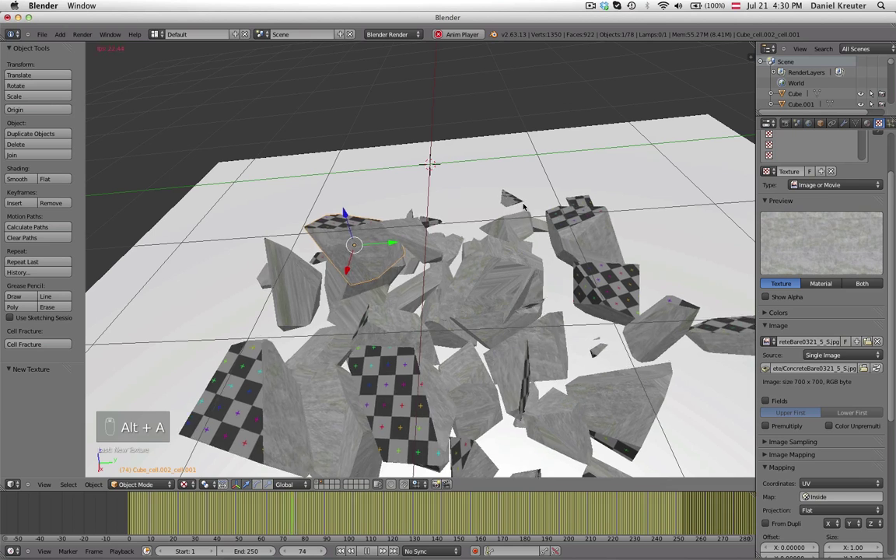
{"action": "key", "text": "alt+a"}
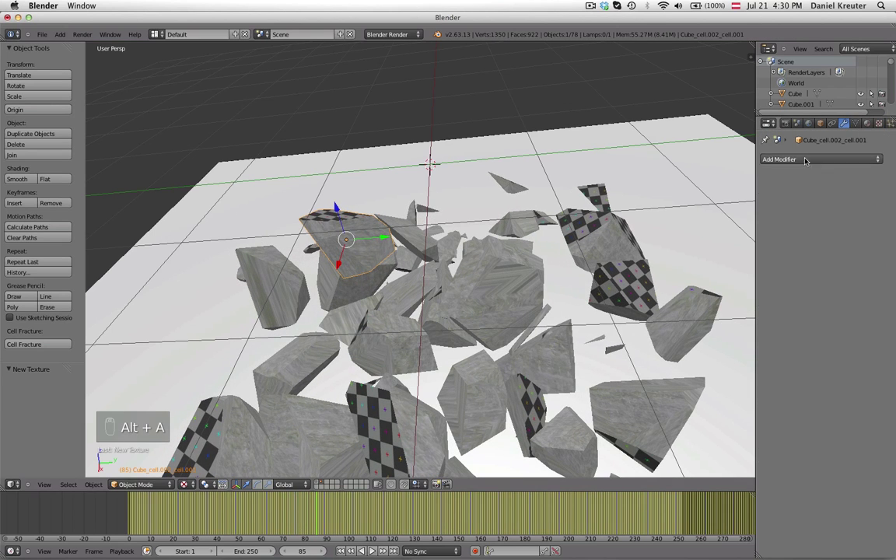
Step: Give a debris piece a UV Project modifier using the concrete image on the Inside UV map
{"action": "left_click", "coordinate": [599, 188]}
{"action": "middle_click", "coordinate": [287, 304]}
{"action": "middle_click", "coordinate": [300, 283]}
{"action": "left_click_drag", "start_coordinate": [291, 249], "coordinate": [297, 292]}
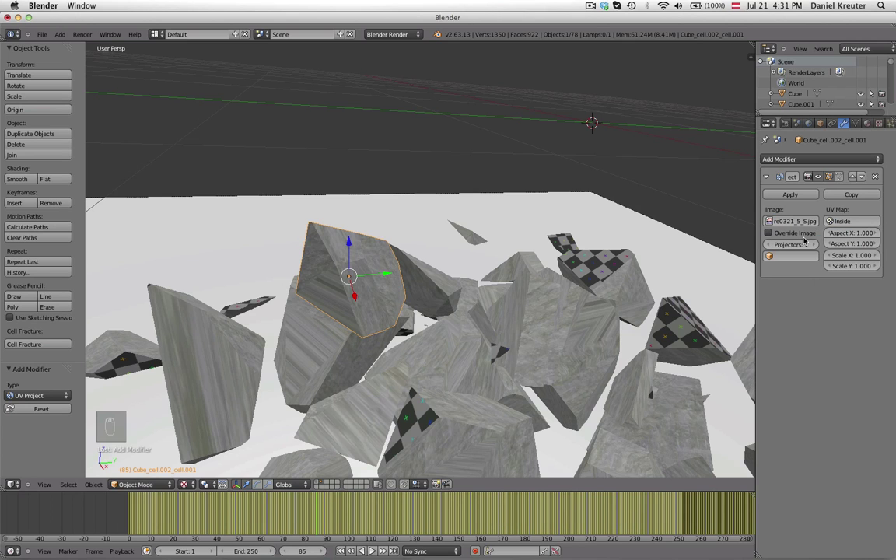
{"action": "middle_click", "coordinate": [409, 313]}
Step: Add an Empty as projector at X 6, Y 7 and rotate it on all three axes toward the debris
{"action": "key", "text": "shift+a"}
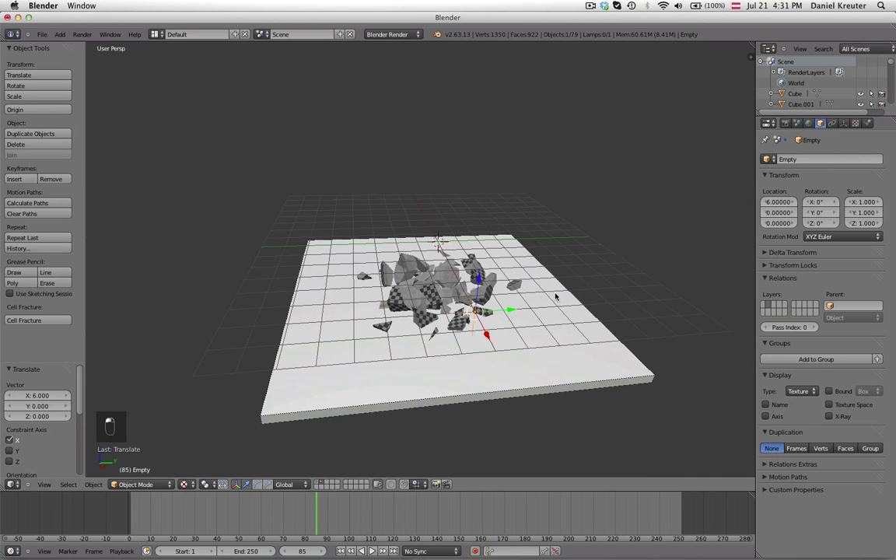
{"action": "left_click", "coordinate": [353, 287]}
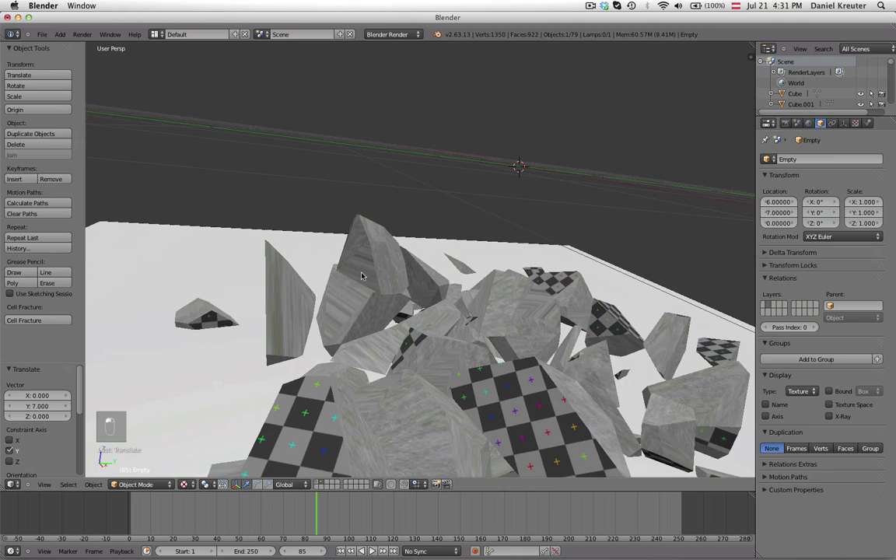
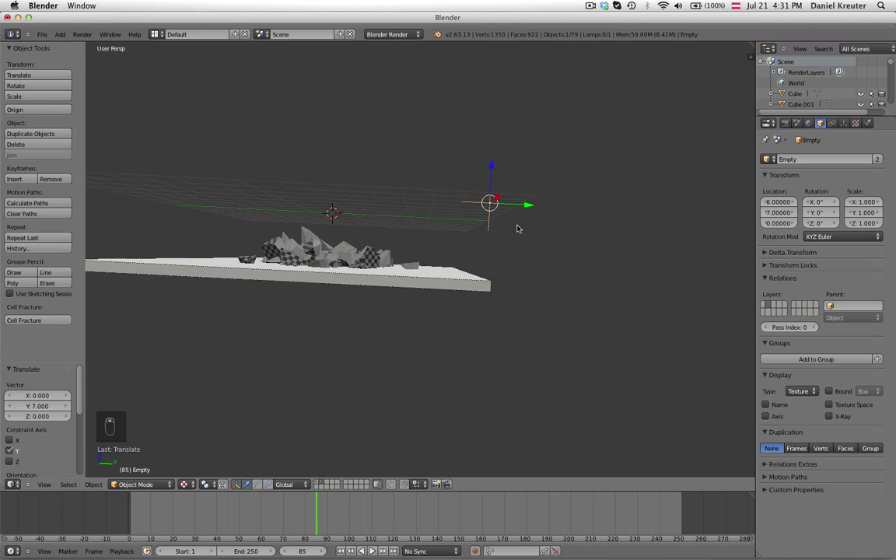
{"action": "left_click_drag", "start_coordinate": [290, 322], "coordinate": [347, 329]}
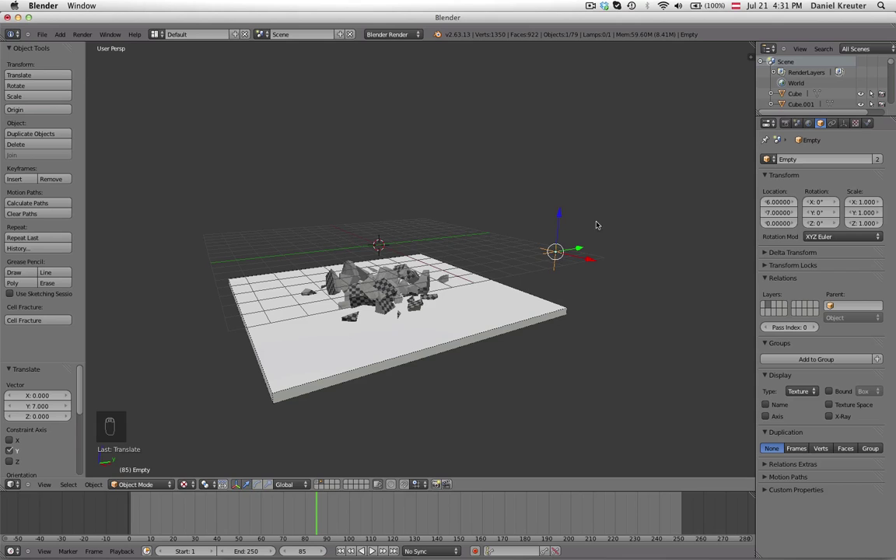
{"action": "key", "text": "r"}
{"action": "left_click_drag", "start_coordinate": [515, 331], "coordinate": [669, 332]}
{"action": "key", "text": "r"}
Step: Nudge the empty and inspect how the stone texture and checkered inside faces fall across the pieces
{"action": "left_click_drag", "start_coordinate": [597, 275], "coordinate": [218, 277]}
{"action": "middle_click", "coordinate": [423, 278]}
{"action": "left_click_drag", "start_coordinate": [399, 336], "coordinate": [357, 334]}
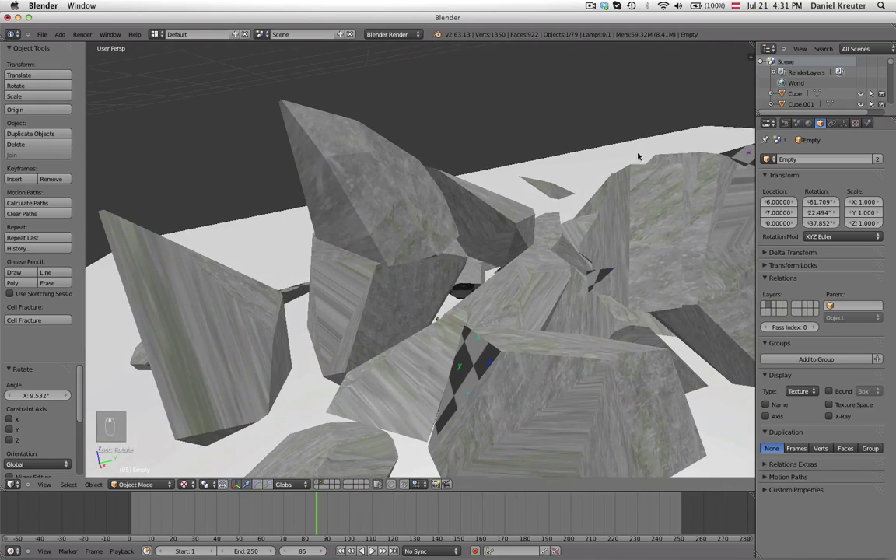
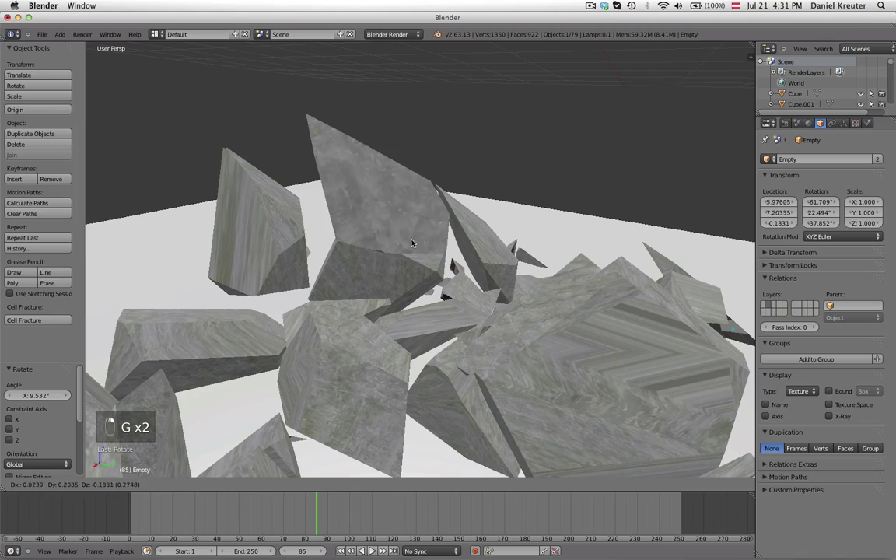
{"action": "key", "text": "g"}
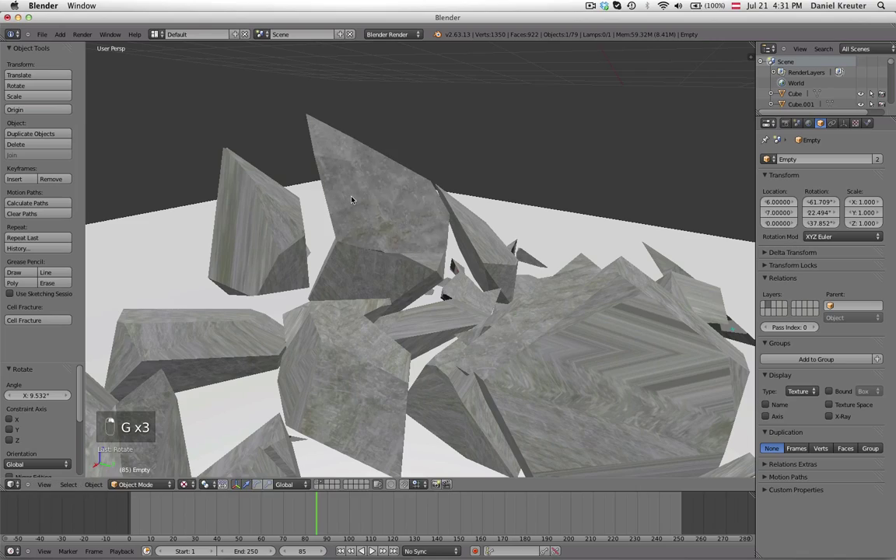
{"action": "left_click_drag", "start_coordinate": [424, 197], "coordinate": [371, 315]}
{"action": "key", "text": "g"}
{"action": "left_click_drag", "start_coordinate": [392, 339], "coordinate": [440, 352]}
{"action": "middle_click", "coordinate": [440, 273]}
{"action": "left_click_drag", "start_coordinate": [435, 274], "coordinate": [393, 334]}
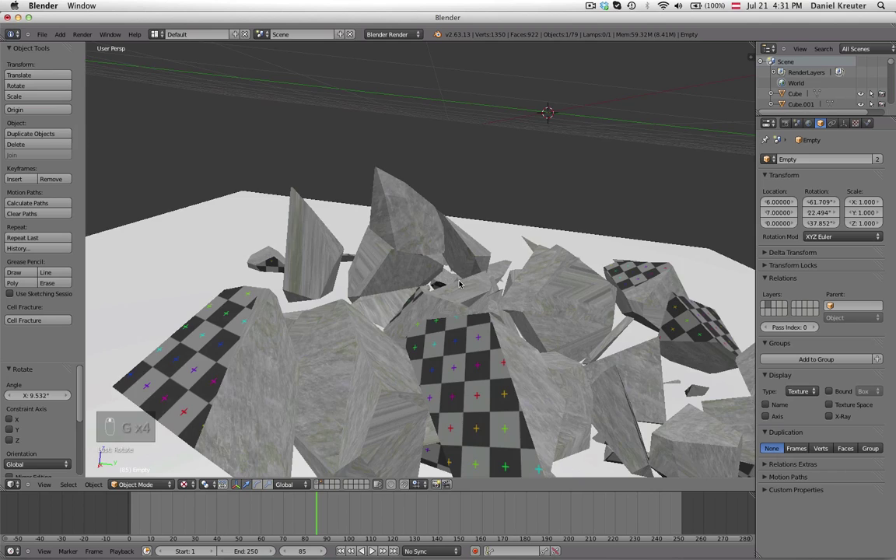
Step: Box-select all the fractured pieces from a wireframe side view, then return to textured shading
{"action": "key", "text": "a"}
{"action": "key", "text": "z"}
{"action": "key", "text": "a"}
{"action": "key", "text": "a"}
{"action": "key", "text": "b"}
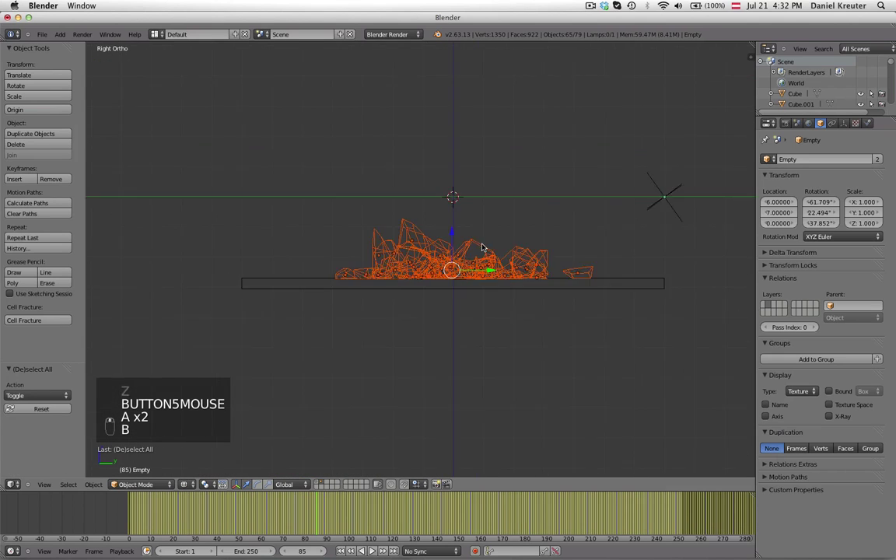
{"action": "key", "text": "b"}
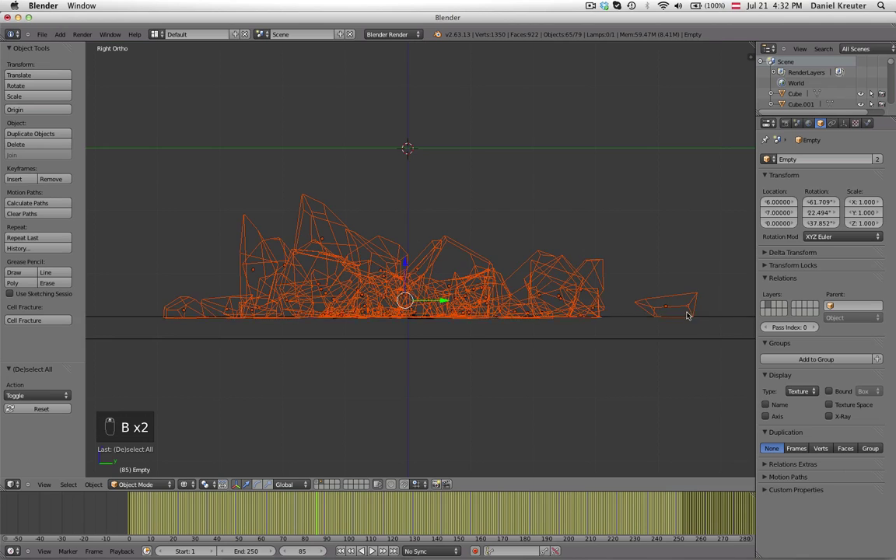
{"action": "key", "text": "b"}
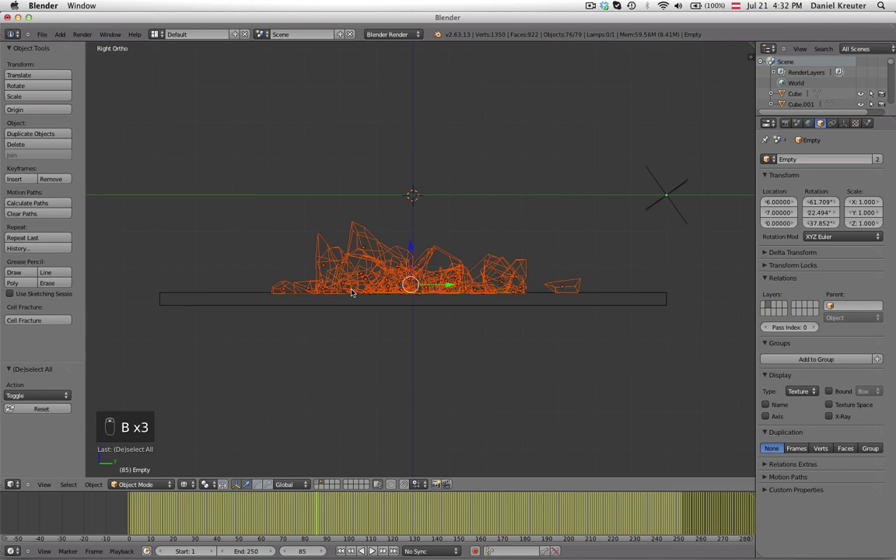
{"action": "key", "text": "z"}
{"action": "key", "text": "alt+z"}
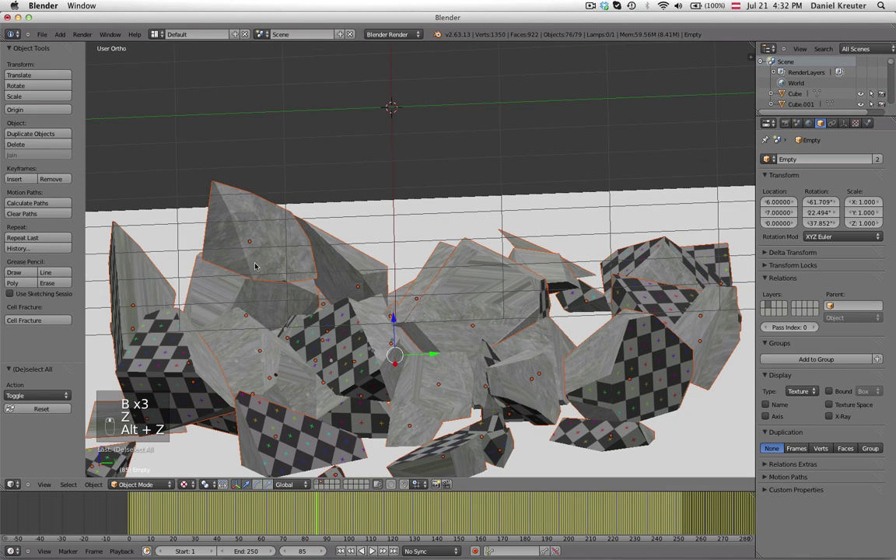
{"action": "left_click_drag", "start_coordinate": [243, 224], "coordinate": [324, 224]}
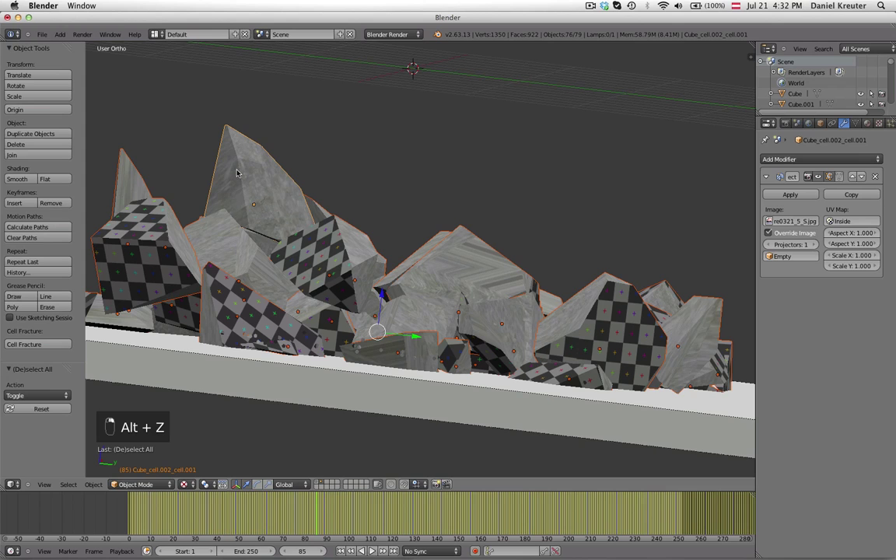
Step: Link the active fragment's UV Project modifier to all selected pieces via Ctrl+L Modifiers
{"action": "key", "text": "g"}
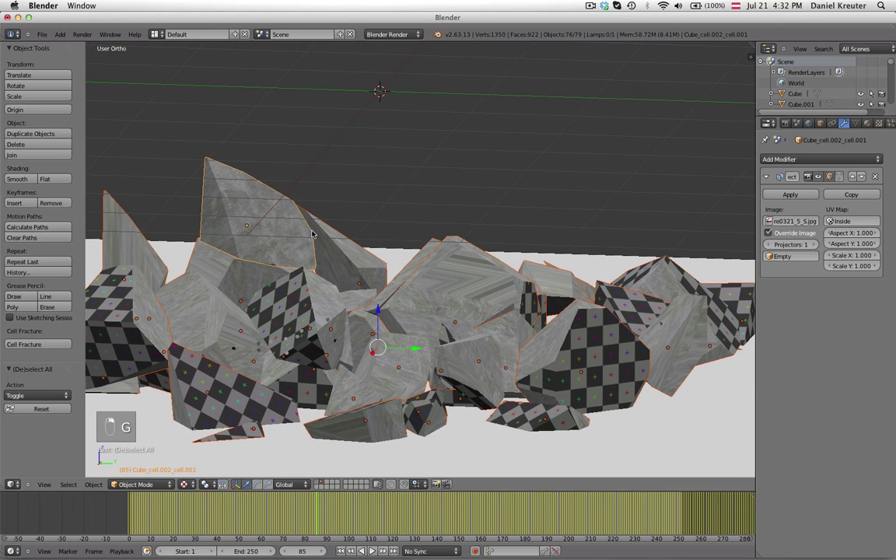
{"action": "key", "text": "ctrl+l"}
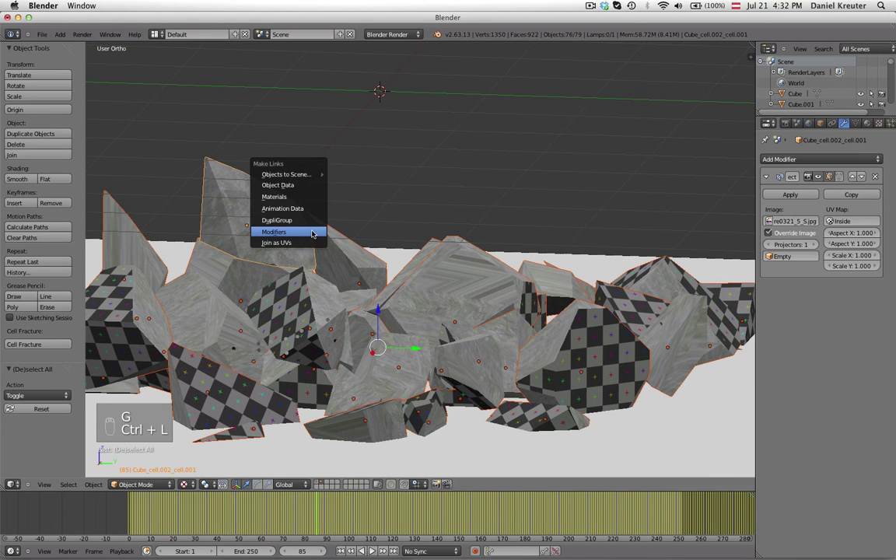
{"action": "middle_click", "coordinate": [367, 251]}
{"action": "left_click_drag", "start_coordinate": [588, 178], "coordinate": [453, 252]}
{"action": "left_click_drag", "start_coordinate": [454, 253], "coordinate": [460, 273]}
{"action": "key", "text": "g"}
Step: Select the projector empty and check the shared stone projection up close on the pieces
{"action": "left_click", "coordinate": [405, 226]}
{"action": "left_click_drag", "start_coordinate": [370, 293], "coordinate": [396, 302]}
{"action": "left_click_drag", "start_coordinate": [263, 213], "coordinate": [312, 233]}
{"action": "left_click_drag", "start_coordinate": [312, 233], "coordinate": [316, 77]}
{"action": "key", "text": "g"}
{"action": "right_click", "coordinate": [386, 241]}
{"action": "right_click", "coordinate": [369, 259]}
{"action": "right_click", "coordinate": [415, 268]}
{"action": "left_click_drag", "start_coordinate": [420, 293], "coordinate": [480, 323]}
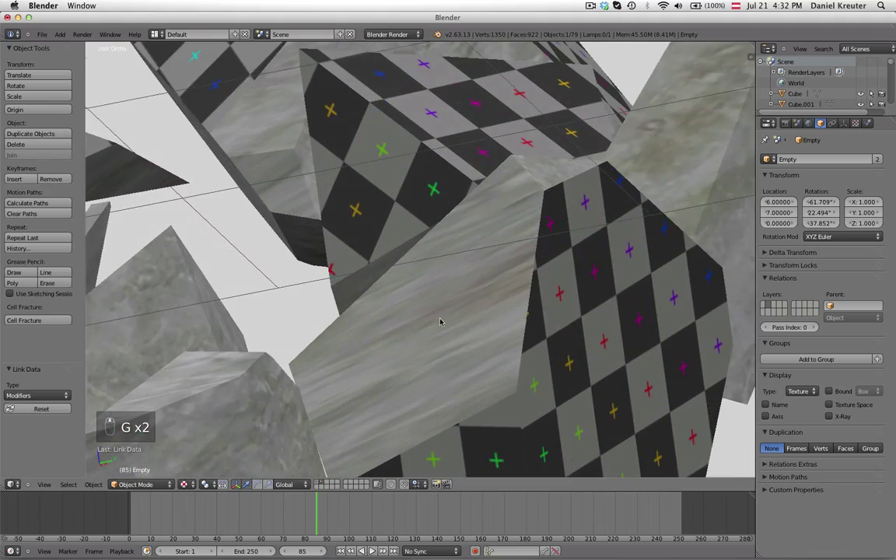
Step: Duplicate the projector empty twice in top view, moving each copy to a floor corner with its own rotation
{"action": "middle_click", "coordinate": [398, 333]}
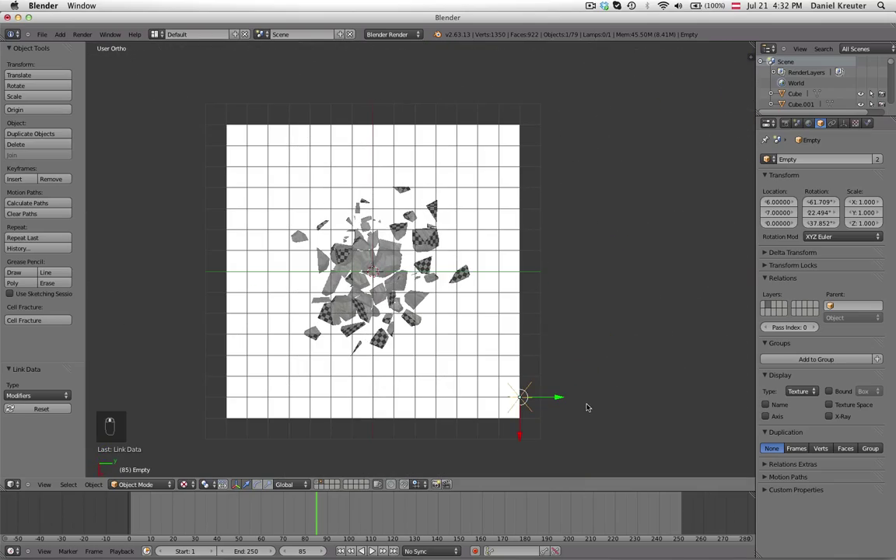
{"action": "key", "text": "shift+d"}
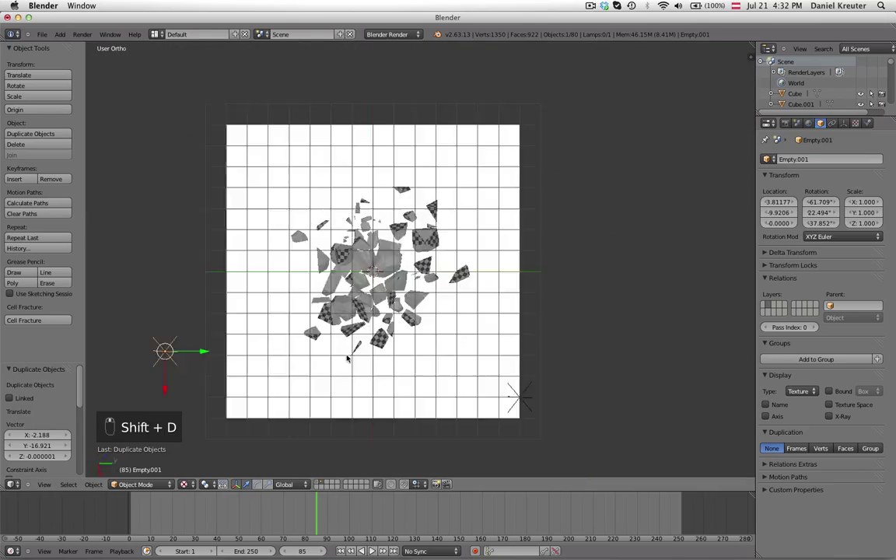
{"action": "key", "text": "r"}
{"action": "key", "text": "g"}
{"action": "key", "text": "shift+d"}
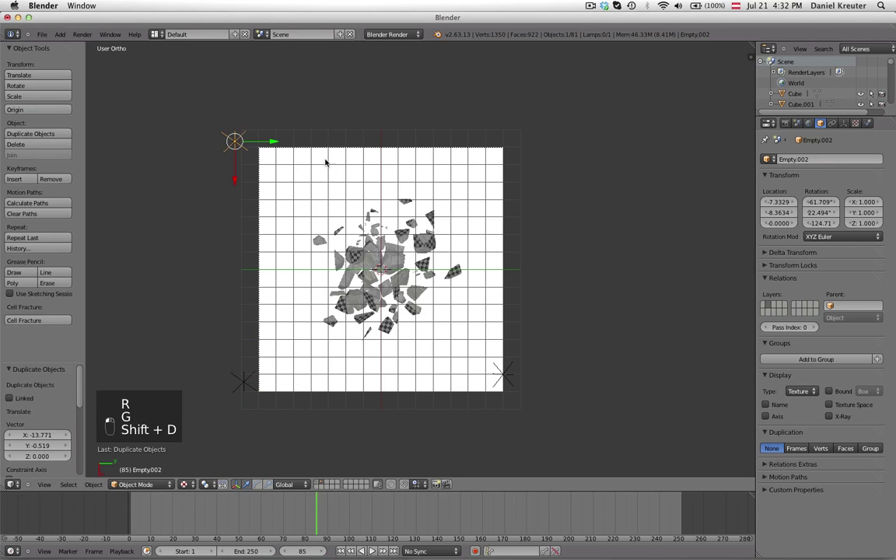
{"action": "key", "text": "r"}
{"action": "key", "text": "g"}
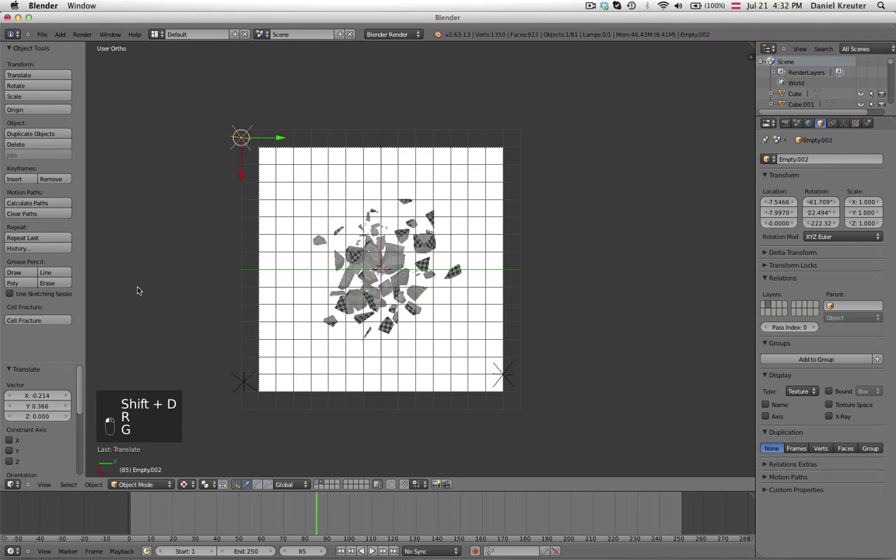
Step: Make a third copy, Empty.003, at the top-right corner and adjust the empties' heights and angles
{"action": "key", "text": "shift+d"}
{"action": "key", "text": "r"}
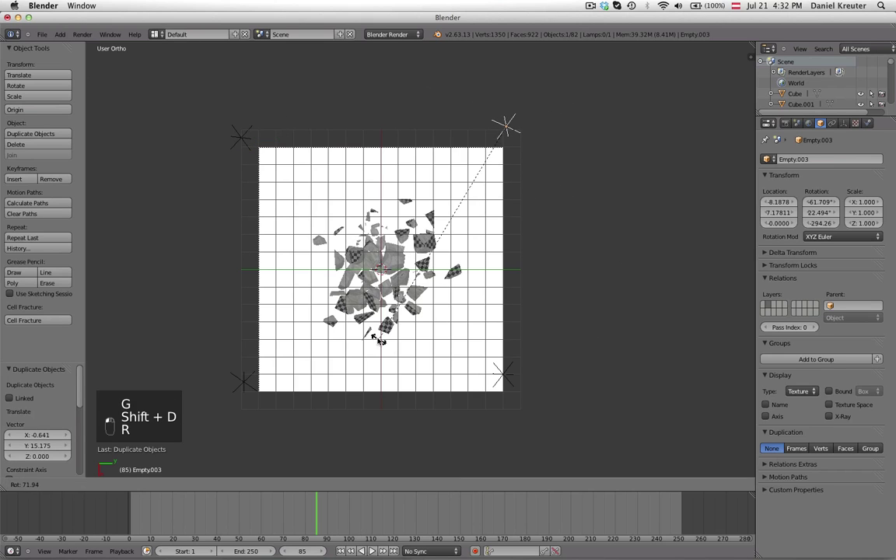
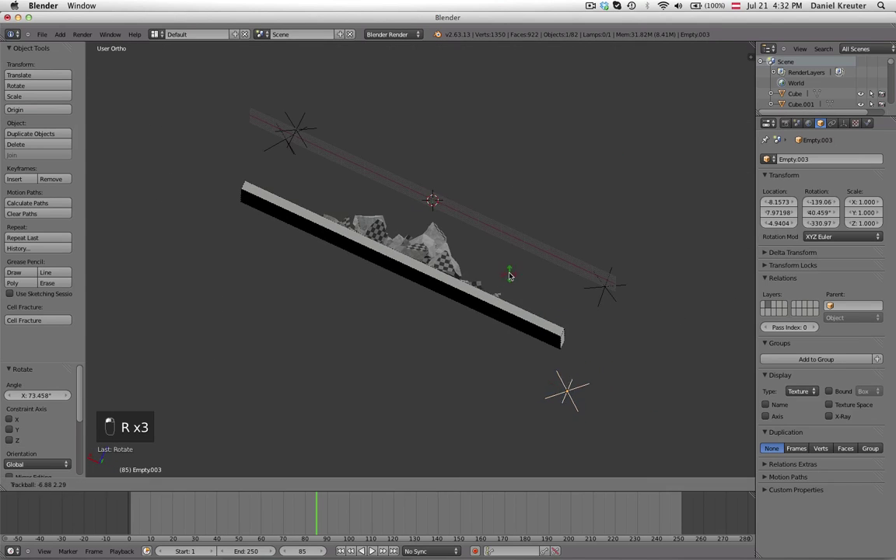
{"action": "left_click_drag", "start_coordinate": [213, 138], "coordinate": [399, 304]}
{"action": "key", "text": "r"}
{"action": "key", "text": "g"}
{"action": "key", "text": "g"}
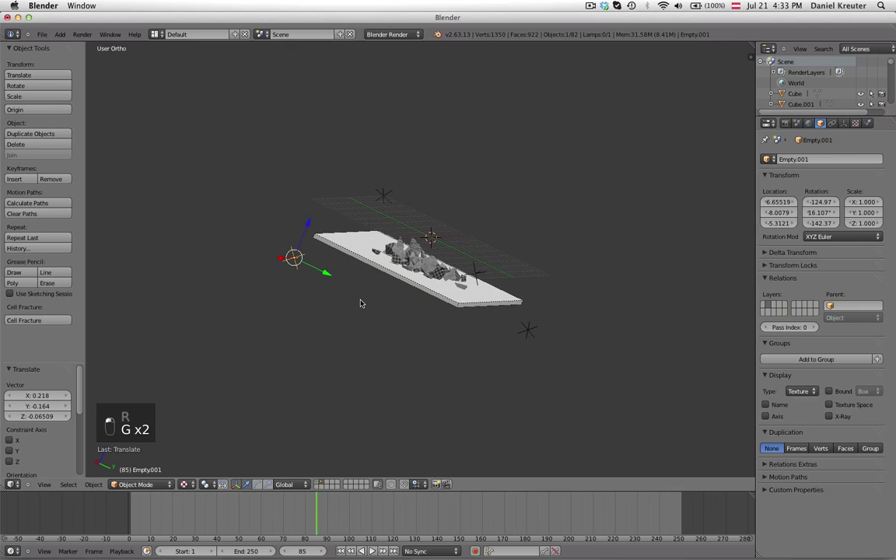
{"action": "key", "text": "a"}
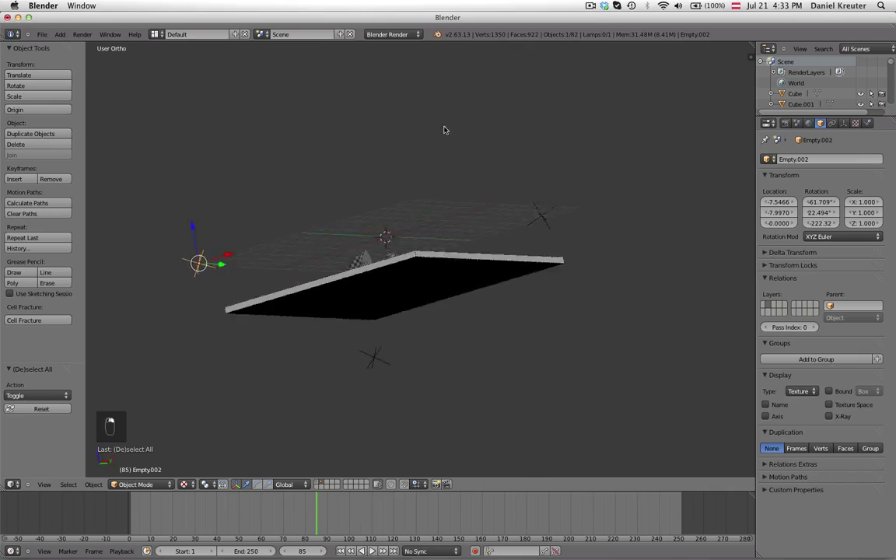
Step: Set the UV Project modifier to 4 projectors: Empty, Empty.001, Empty.002 and Empty.003
{"action": "middle_click", "coordinate": [482, 331]}
{"action": "left_click_drag", "start_coordinate": [420, 329], "coordinate": [813, 242]}
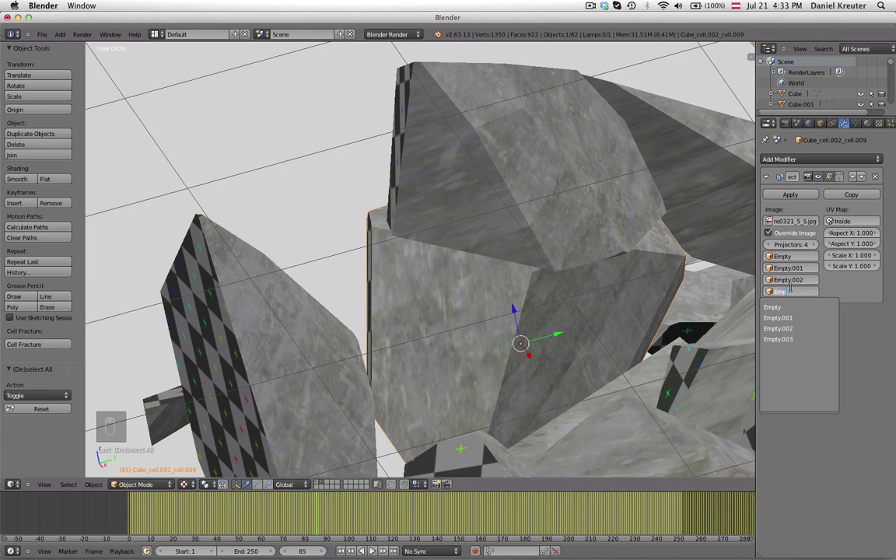
{"action": "left_click_drag", "start_coordinate": [320, 326], "coordinate": [387, 283]}
{"action": "key", "text": "g"}
{"action": "left_click_drag", "start_coordinate": [408, 258], "coordinate": [418, 263]}
{"action": "key", "text": "g"}
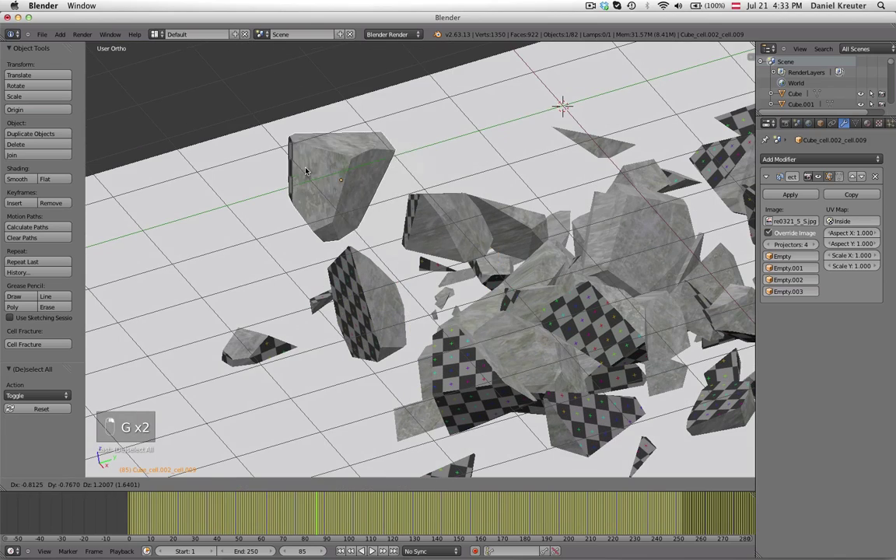
{"action": "left_click_drag", "start_coordinate": [372, 217], "coordinate": [471, 262]}
Step: Box-select all debris pieces from a side wireframe view, keeping the edited fragment active
{"action": "key", "text": "g"}
{"action": "key", "text": "z"}
{"action": "key", "text": "a"}
{"action": "key", "text": "b"}
{"action": "key", "text": "alt+t"}
{"action": "key", "text": "b"}
{"action": "key", "text": "b"}
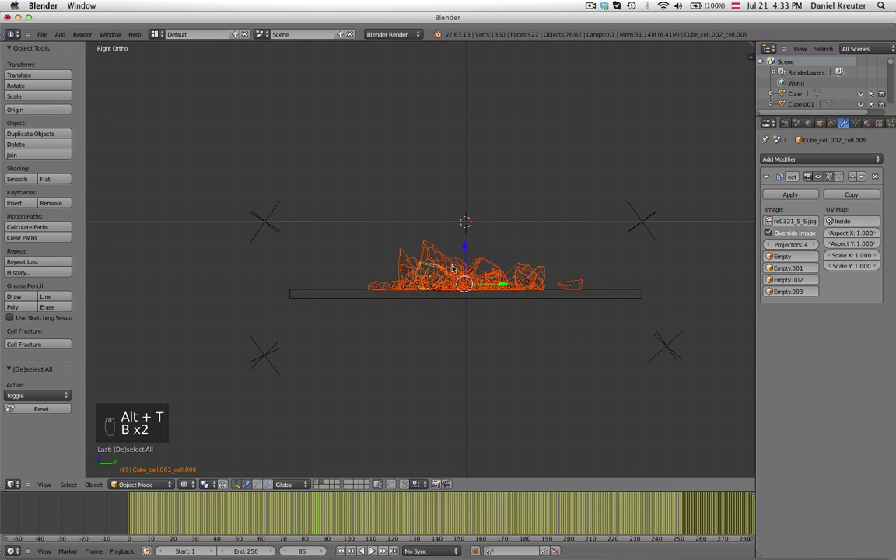
Step: Link the four-projector UV modifier setup to every selected piece via Ctrl+L > Modifiers
{"action": "key", "text": "ctrl+l"}
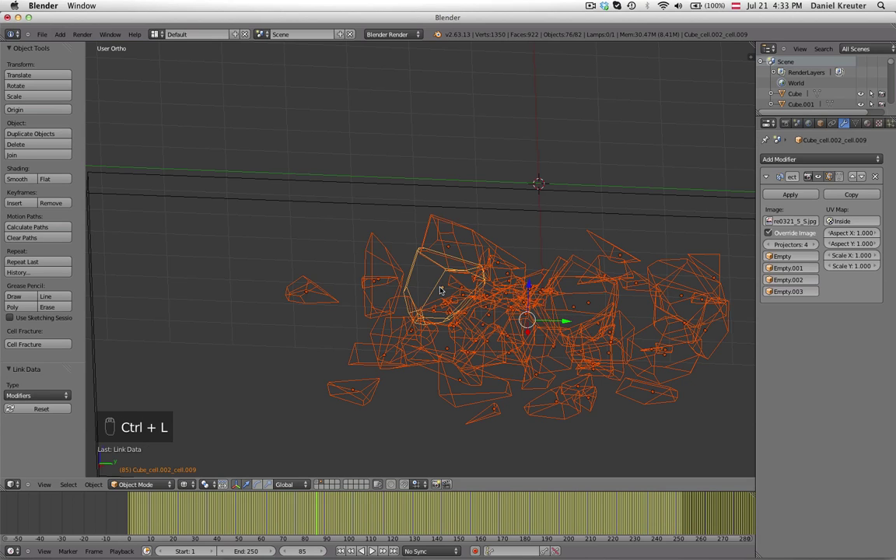
{"action": "key", "text": "z"}
{"action": "key", "text": "alt+z"}
{"action": "key", "text": "a"}
Step: Play the fracture animation, stop it and scrub through the frames to check the pieces
{"action": "key", "text": "alt+a"}
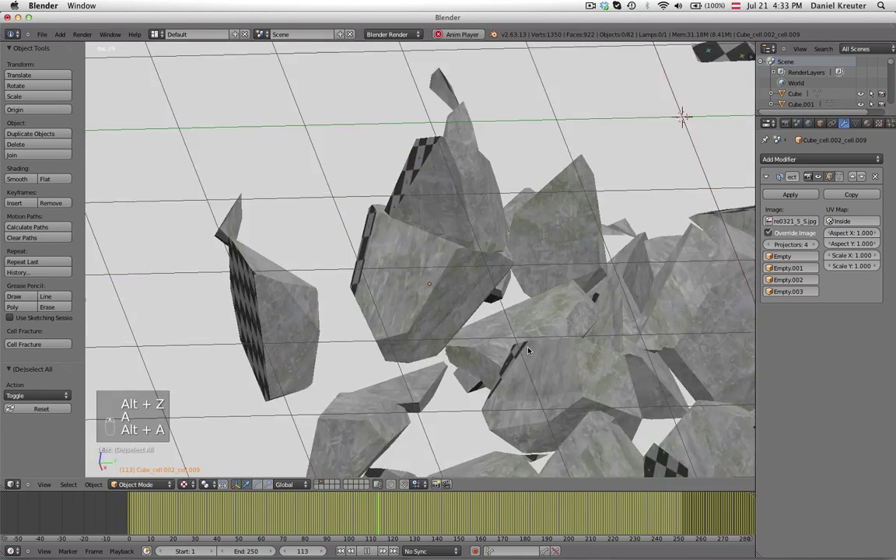
{"action": "key", "text": "Escape"}
{"action": "key", "text": "Left"}
{"action": "key", "text": "Right"}
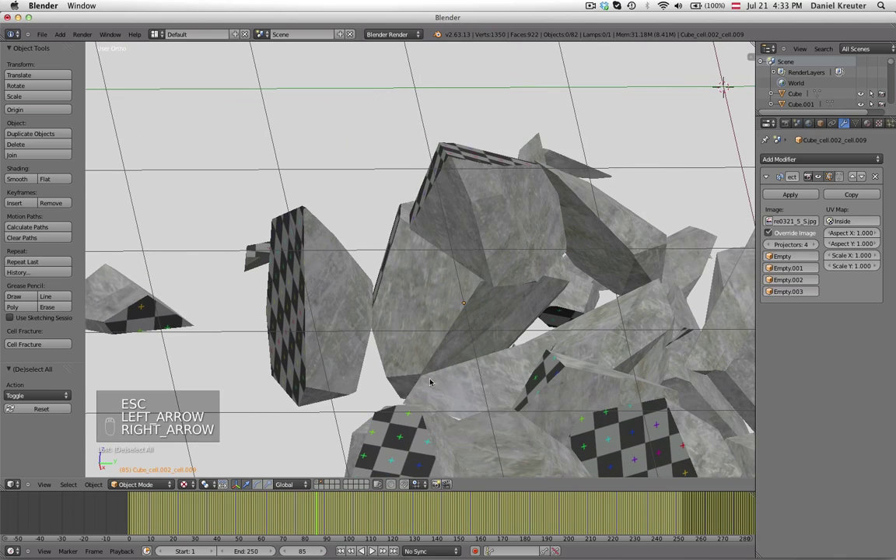
{"action": "key", "text": "Right"}
{"action": "key", "text": "Right"}
{"action": "key", "text": "Right"}
{"action": "key", "text": "Right"}
{"action": "key", "text": "Right"}
{"action": "key", "text": "Right"}
{"action": "key", "text": "Right"}
{"action": "key", "text": "Right"}
{"action": "key", "text": "Right"}
{"action": "key", "text": "Right"}
{"action": "key", "text": "Right"}
{"action": "key", "text": "Right"}
{"action": "key", "text": "Right"}
{"action": "key", "text": "Right"}
{"action": "key", "text": "Right"}
{"action": "key", "text": "Right"}
{"action": "key", "text": "Right"}
{"action": "key", "text": "Right"}
{"action": "key", "text": "Right"}
{"action": "key", "text": "Right"}
{"action": "key", "text": "Right"}
{"action": "key", "text": "Right"}
{"action": "key", "text": "Right"}
{"action": "key", "text": "Right"}
{"action": "key", "text": "Right"}
{"action": "key", "text": "Right"}
{"action": "key", "text": "Right"}
{"action": "key", "text": "Right"}
{"action": "key", "text": "Right"}
{"action": "key", "text": "Right"}
{"action": "key", "text": "Right"}
{"action": "key", "text": "Right"}
{"action": "key", "text": "Left"}
{"action": "key", "text": "Left"}
{"action": "key", "text": "Left"}
{"action": "key", "text": "Right"}
{"action": "key", "text": "Right"}
{"action": "key", "text": "Left"}
{"action": "key", "text": "Right"}
Step: View the debris from above and rewind to frame 1 where the cube is intact
{"action": "left_click_drag", "start_coordinate": [364, 329], "coordinate": [360, 349]}
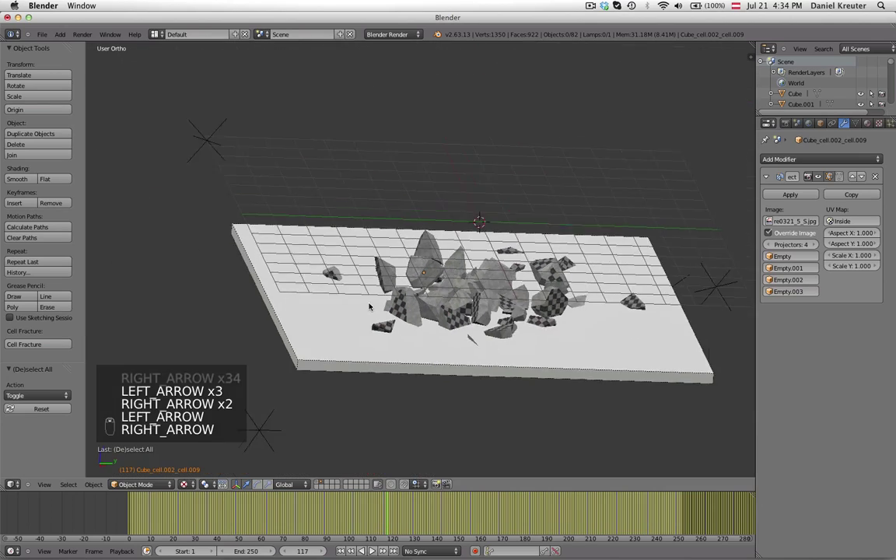
{"action": "key", "text": "Right"}
{"action": "key", "text": "Right"}
{"action": "key", "text": "Left"}
{"action": "key", "text": "Left"}
{"action": "key", "text": "Left"}
{"action": "key", "text": "Left"}
{"action": "key", "text": "Left"}
{"action": "key", "text": "Left"}
{"action": "key", "text": "Left"}
{"action": "key", "text": "Left"}
{"action": "key", "text": "Left"}
{"action": "key", "text": "Left"}
{"action": "key", "text": "Left"}
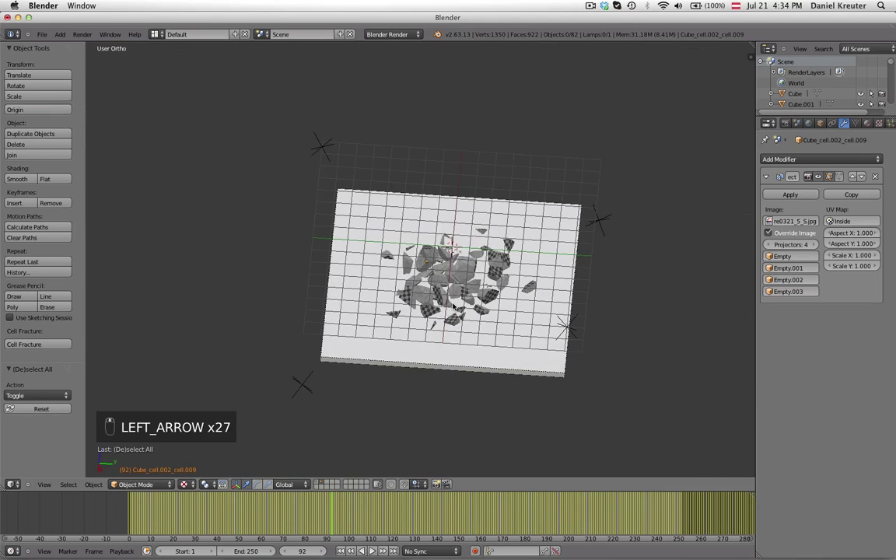
{"action": "key", "text": "shift+Left"}
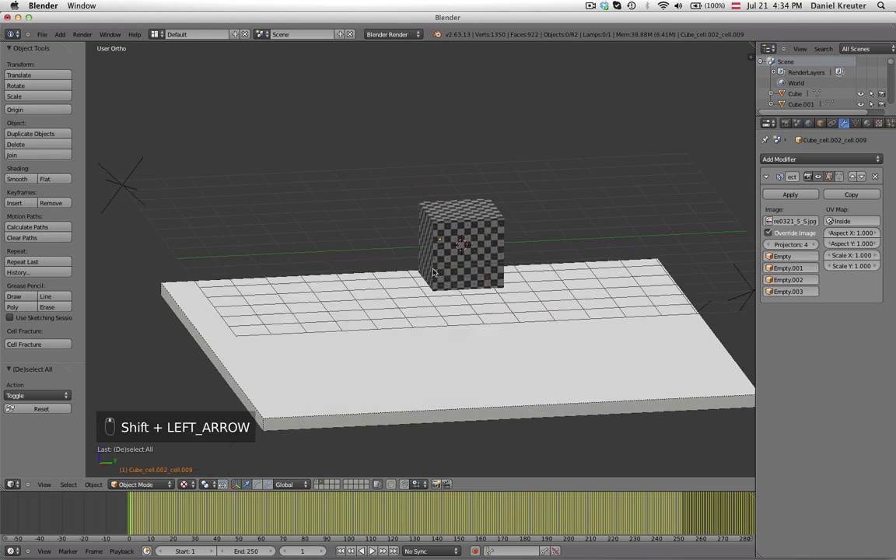
Step: In textured view, apply the UV Project modifier on the first fragments so inner faces show concrete
{"action": "key", "text": "z"}
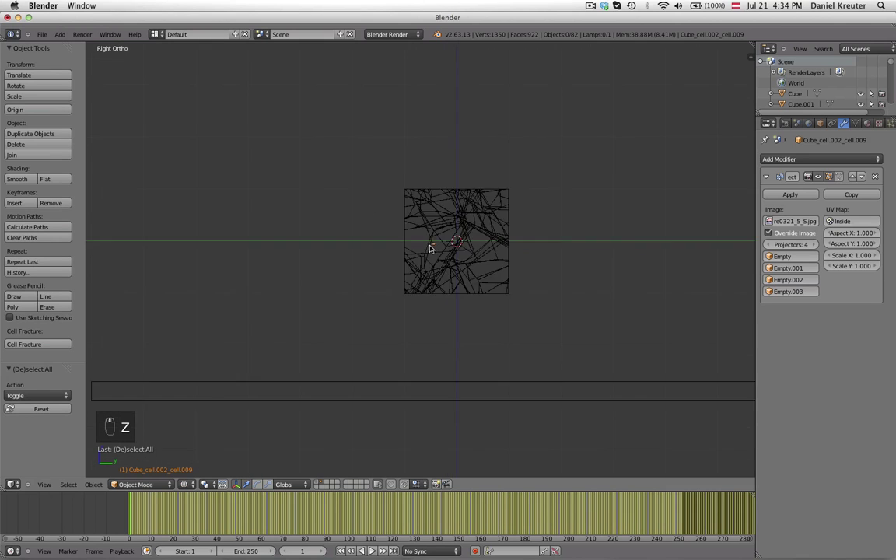
{"action": "key", "text": "z"}
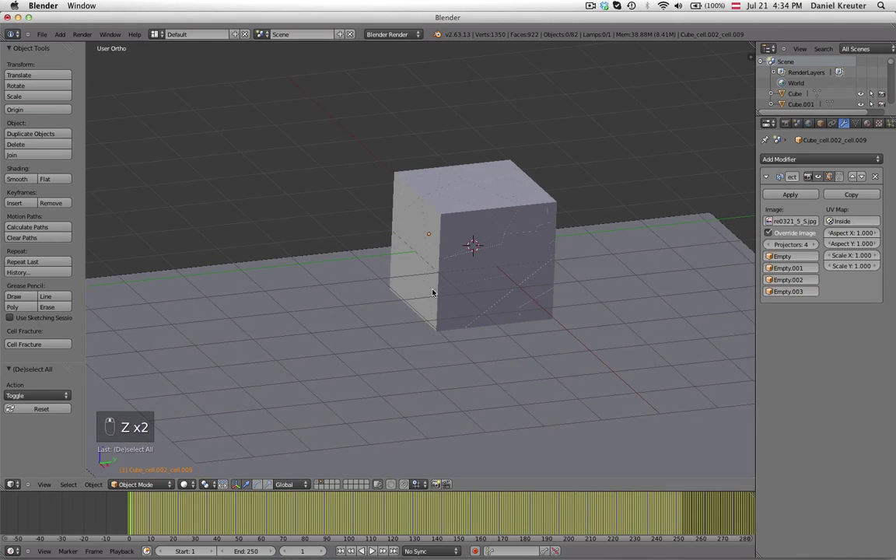
{"action": "left_click_drag", "start_coordinate": [466, 197], "coordinate": [542, 238]}
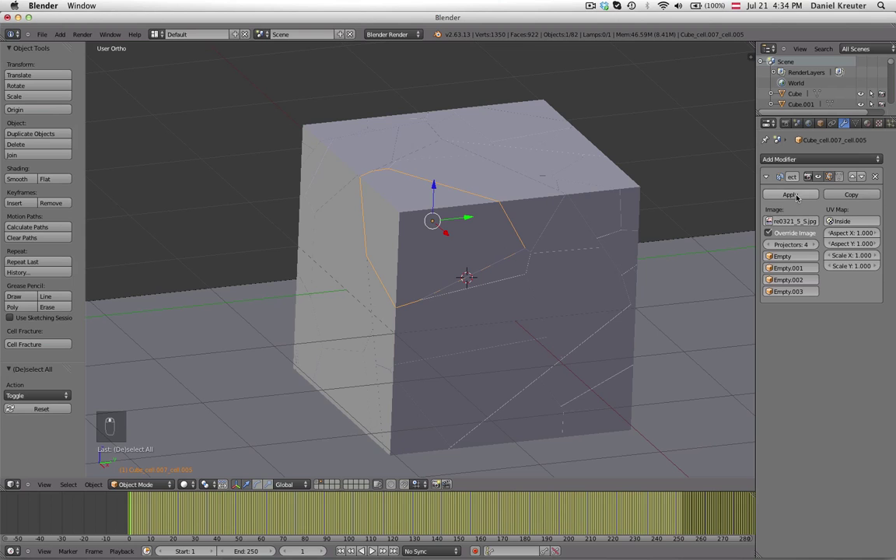
{"action": "key", "text": "alt+z"}
{"action": "middle_click", "coordinate": [429, 246]}
{"action": "key", "text": "space"}
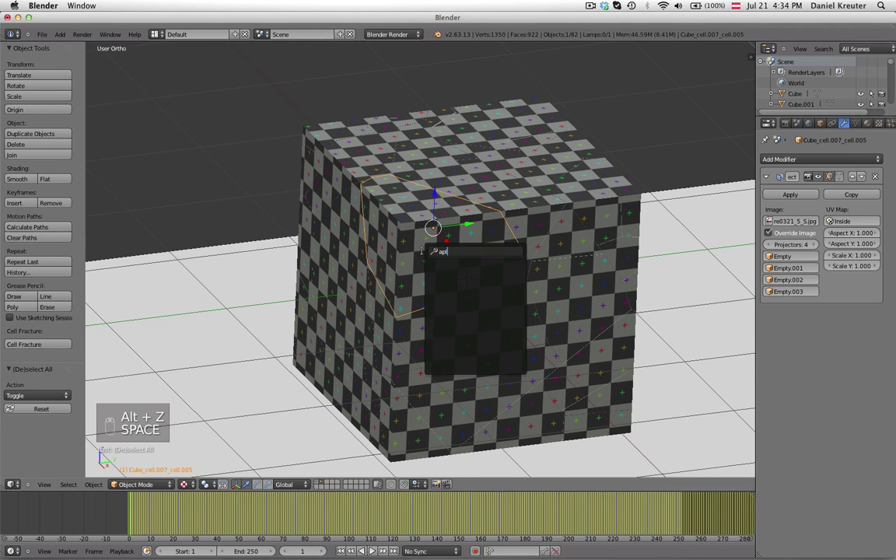
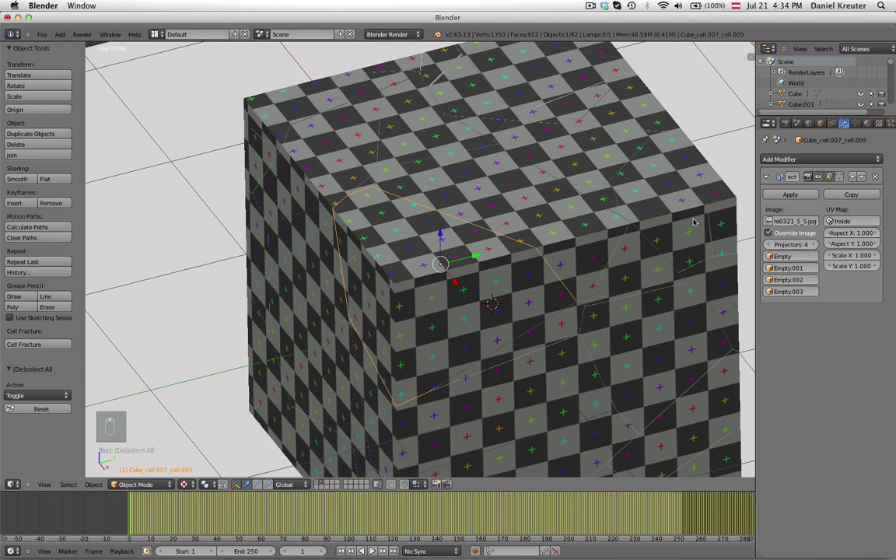
{"action": "key", "text": "h"}
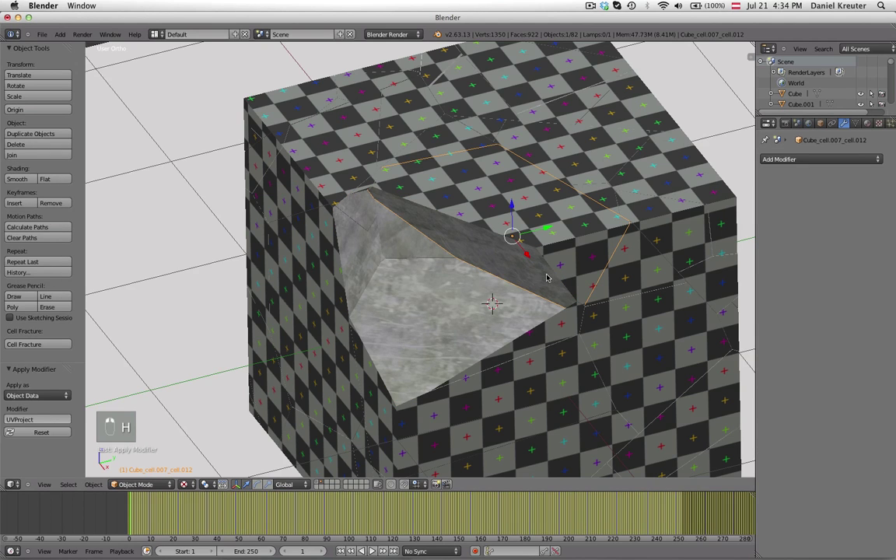
{"action": "key", "text": "h"}
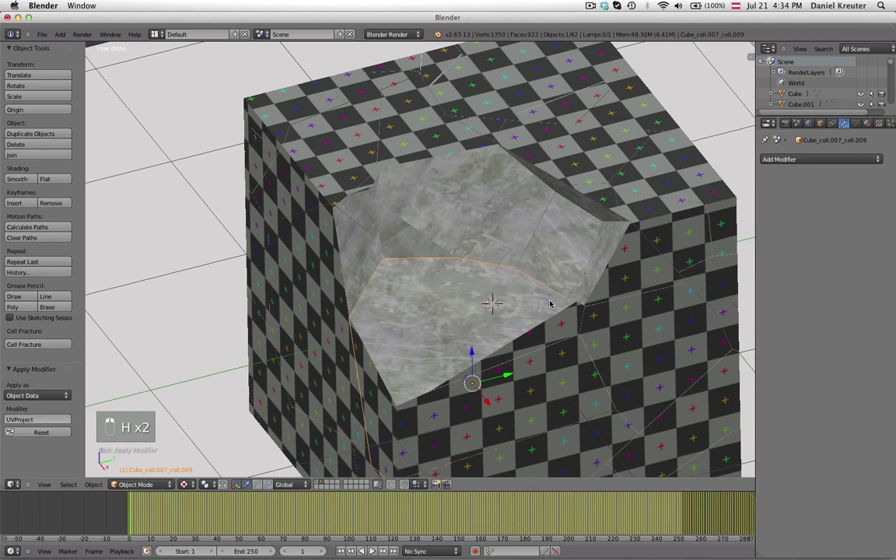
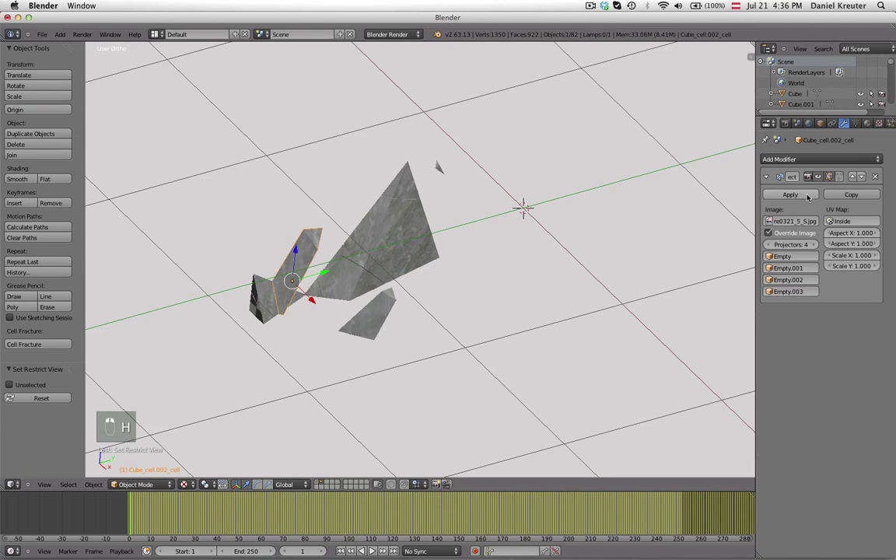
Step: Apply the concrete projection to the next fragments and hide each finished one
{"action": "key", "text": "h"}
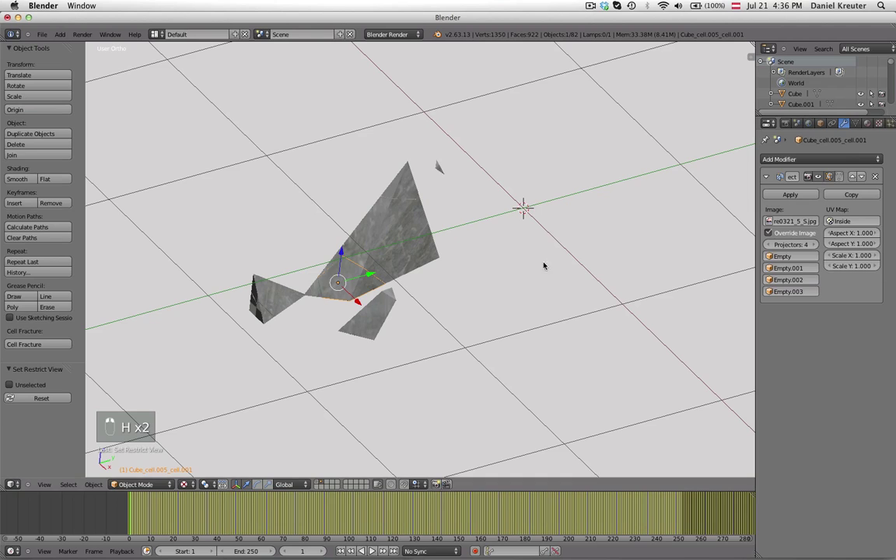
{"action": "key", "text": "h"}
{"action": "key", "text": "h"}
{"action": "key", "text": "h"}
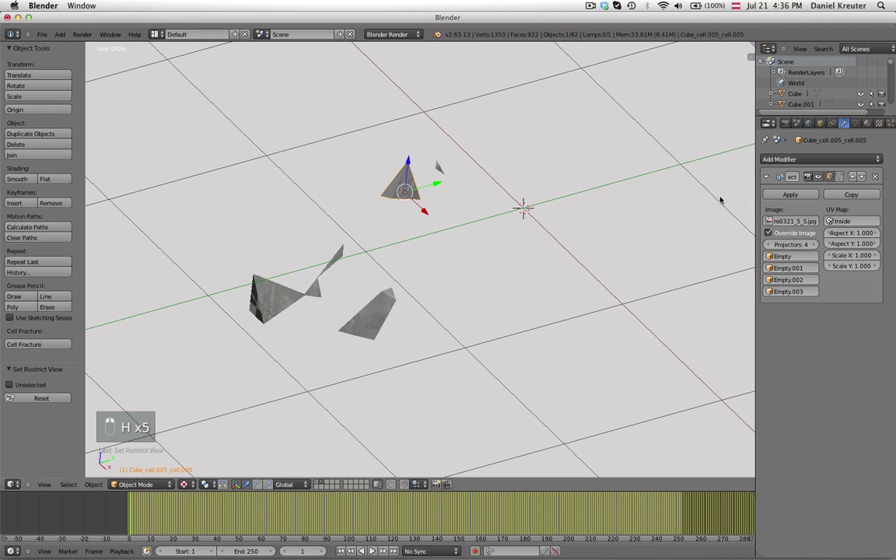
{"action": "key", "text": "h"}
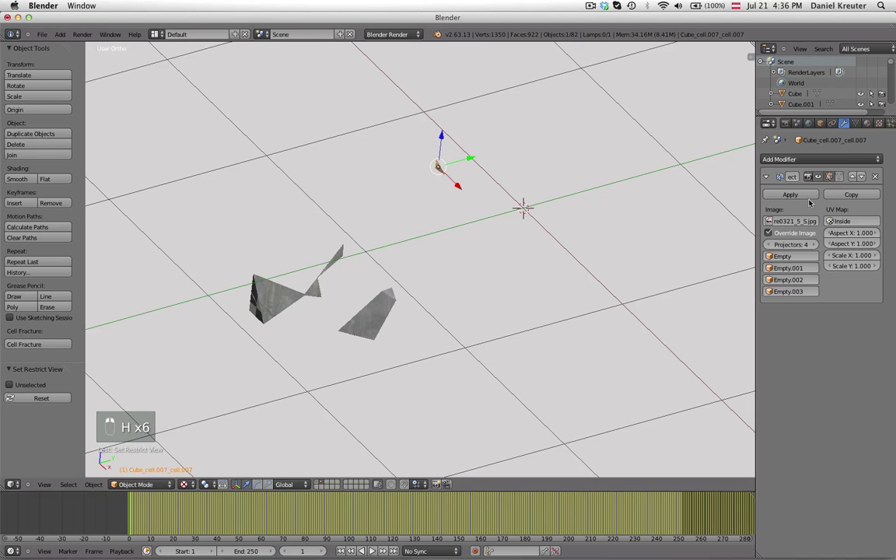
{"action": "key", "text": "h"}
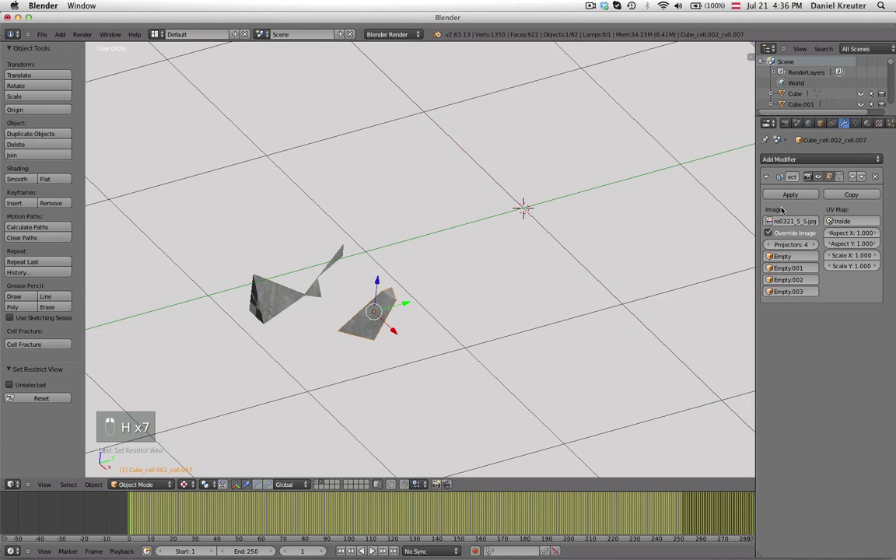
{"action": "key", "text": "h"}
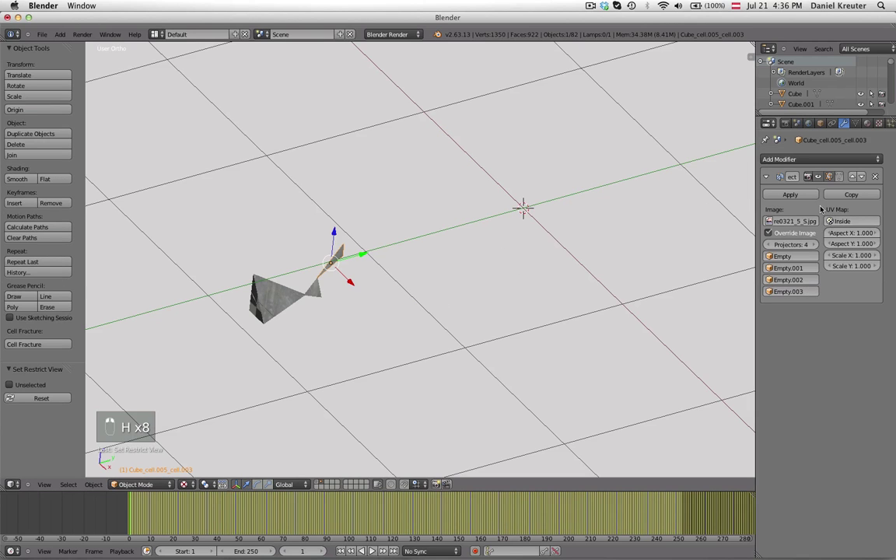
{"action": "key", "text": "h"}
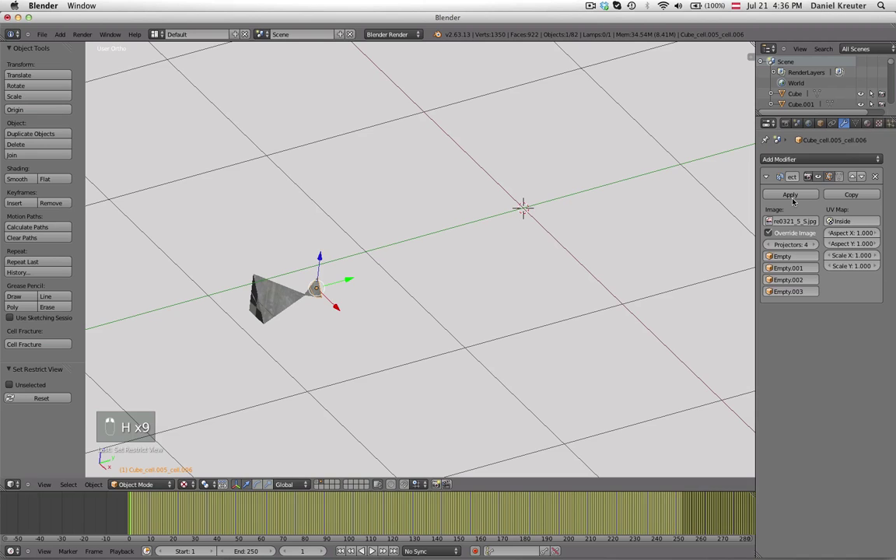
Step: Finish and hide the last tiny stray fragments, leaving only the floor slab visible
{"action": "key", "text": "h"}
{"action": "key", "text": "h"}
{"action": "key", "text": "h"}
{"action": "key", "text": "h"}
{"action": "key", "text": "h"}
{"action": "key", "text": "h"}
{"action": "key", "text": "h"}
{"action": "key", "text": "h"}
{"action": "left_click_drag", "start_coordinate": [465, 355], "coordinate": [405, 317]}
{"action": "left_click_drag", "start_coordinate": [404, 317], "coordinate": [351, 345]}
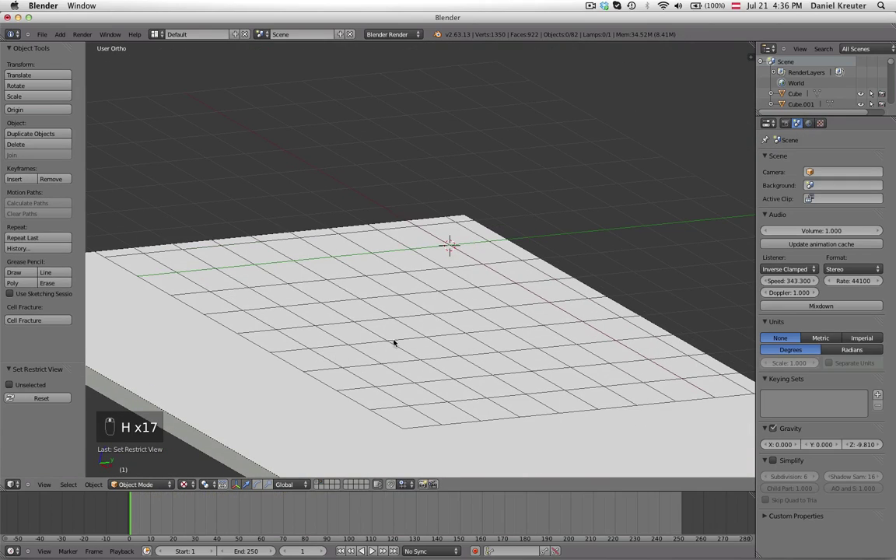
Step: Unhide all fragments, frame the whole scene and start the fracture animation
{"action": "key", "text": "alt+h"}
{"action": "key", "text": "a"}
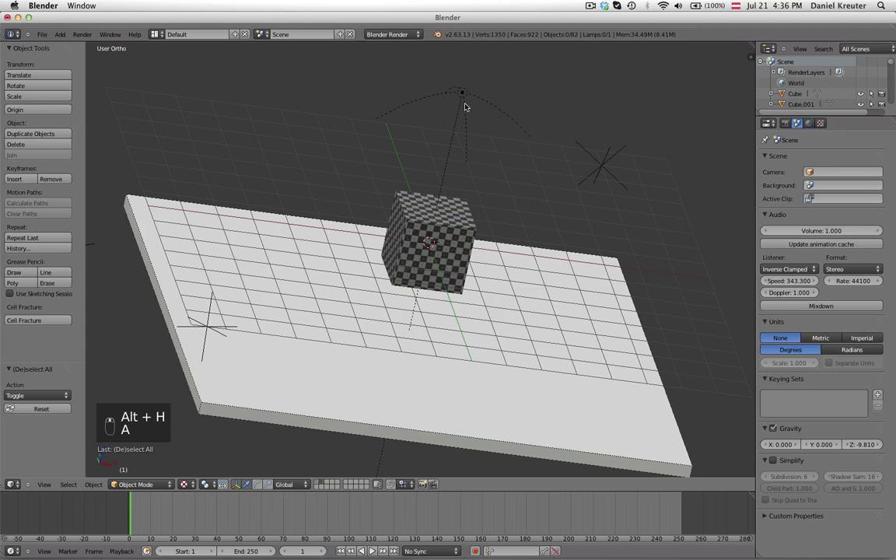
{"action": "key", "text": "h"}
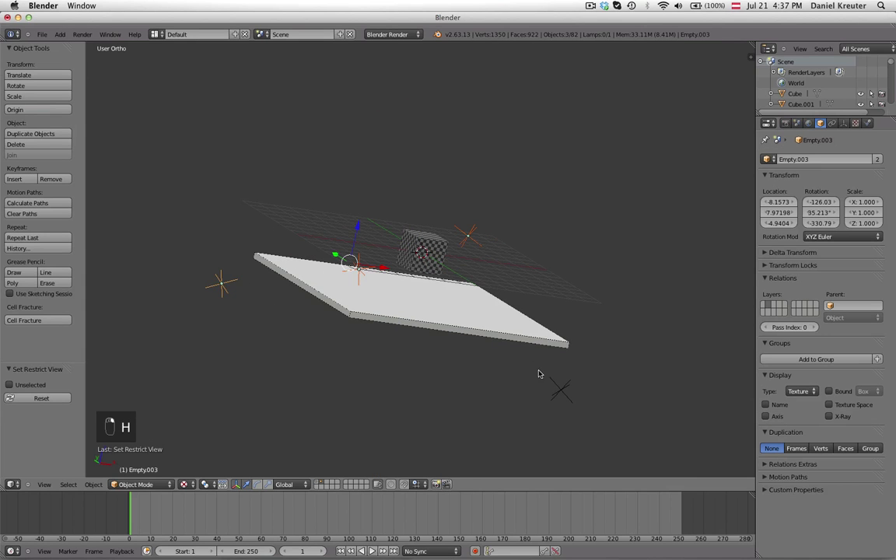
Step: Play the cube shattering into concrete-faced pieces, pausing among the debris and stopping near frame 238
{"action": "key", "text": "x"}
{"action": "key", "text": "alt+a"}
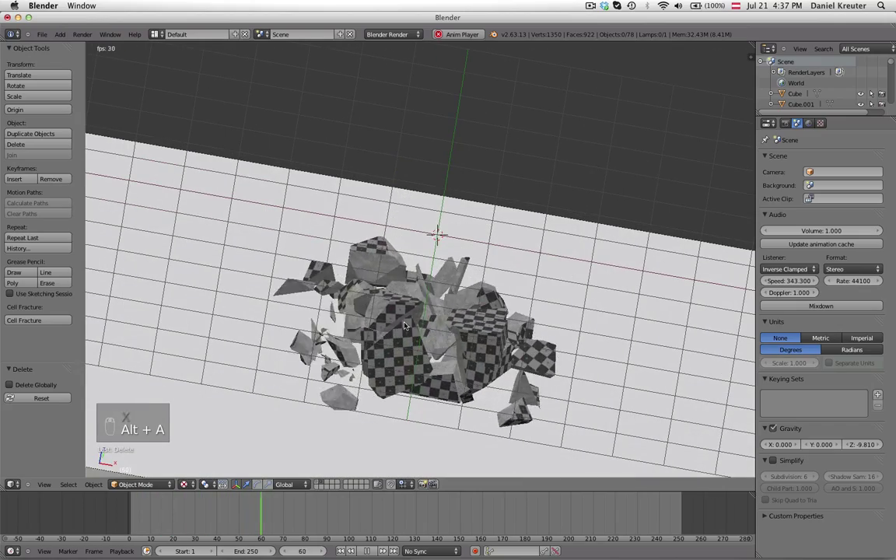
{"action": "left_click_drag", "start_coordinate": [473, 328], "coordinate": [385, 329]}
{"action": "key", "text": "alt+a"}
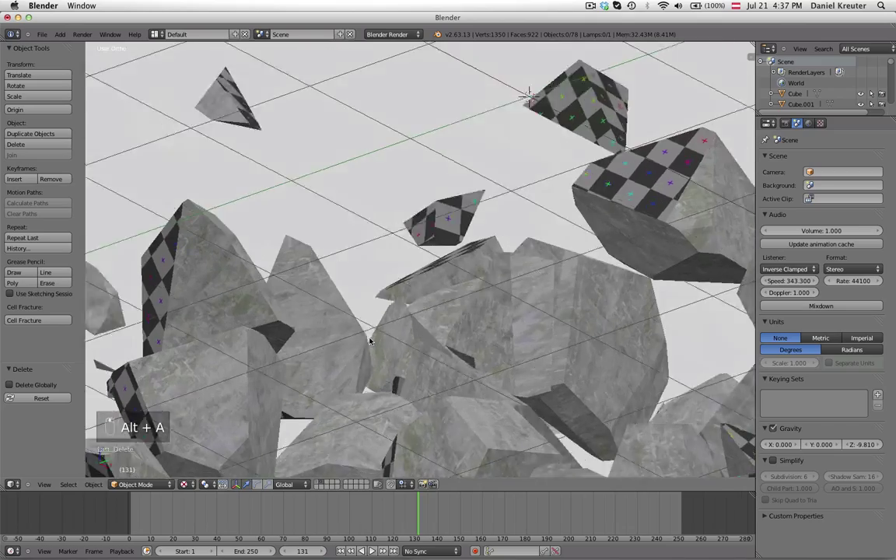
{"action": "key", "text": "alt+a"}
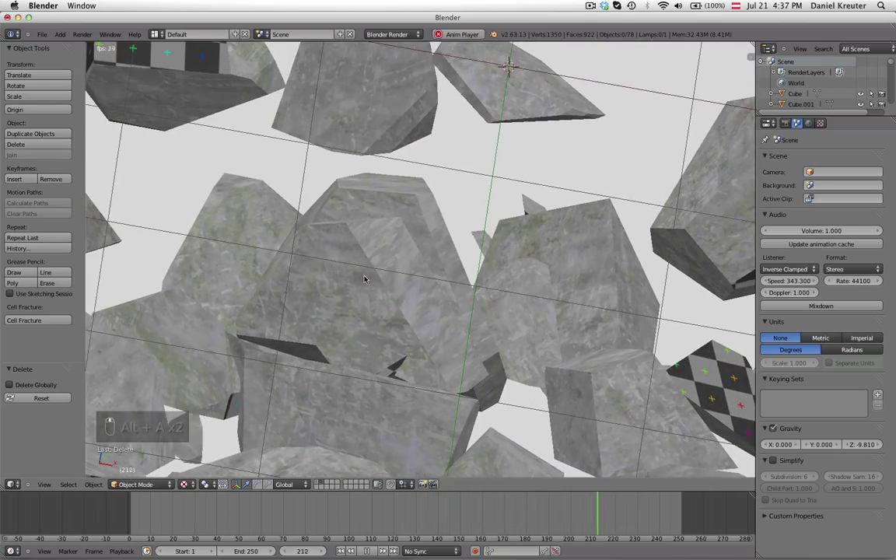
{"action": "key", "text": "alt+a"}
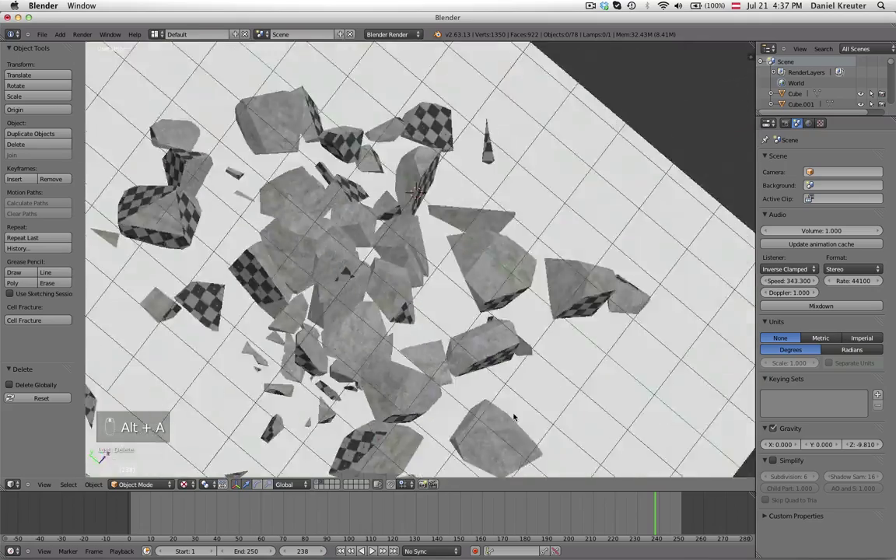
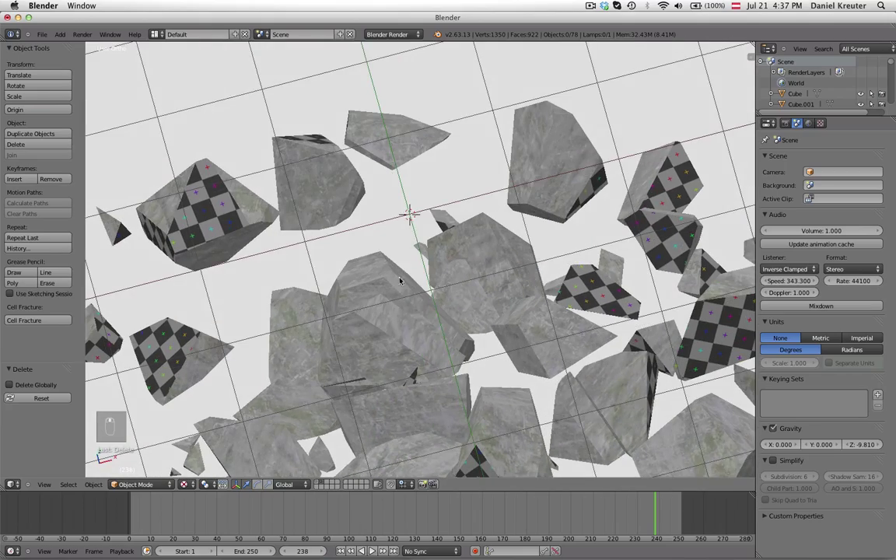
{"action": "key", "text": "-"}
{"action": "left_click", "coordinate": [546, 353]}
{"action": "left_click_drag", "start_coordinate": [689, 323], "coordinate": [652, 339]}
{"action": "left_click_drag", "start_coordinate": [530, 348], "coordinate": [513, 344]}
{"action": "middle_click", "coordinate": [507, 271]}
{"action": "middle_click", "coordinate": [427, 292]}
{"action": "left_click_drag", "start_coordinate": [461, 253], "coordinate": [418, 236]}
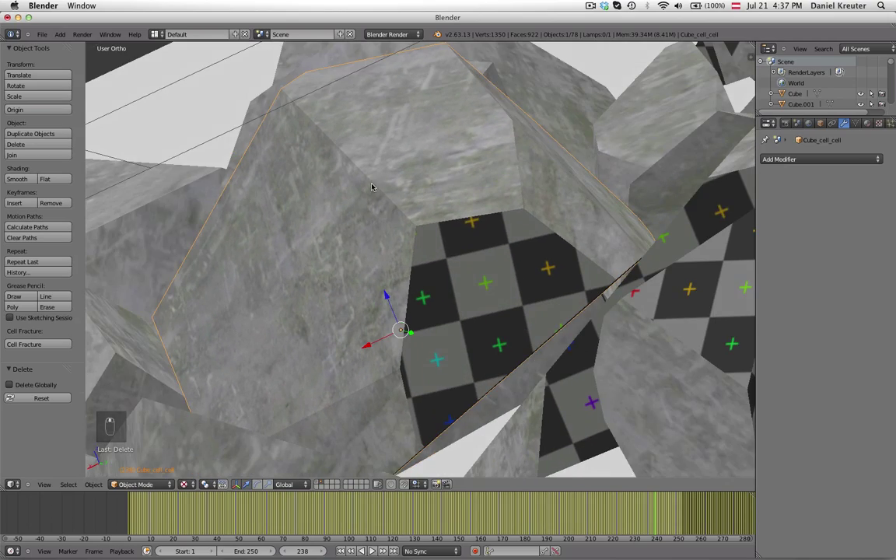
{"action": "left_click_drag", "start_coordinate": [364, 279], "coordinate": [289, 325]}
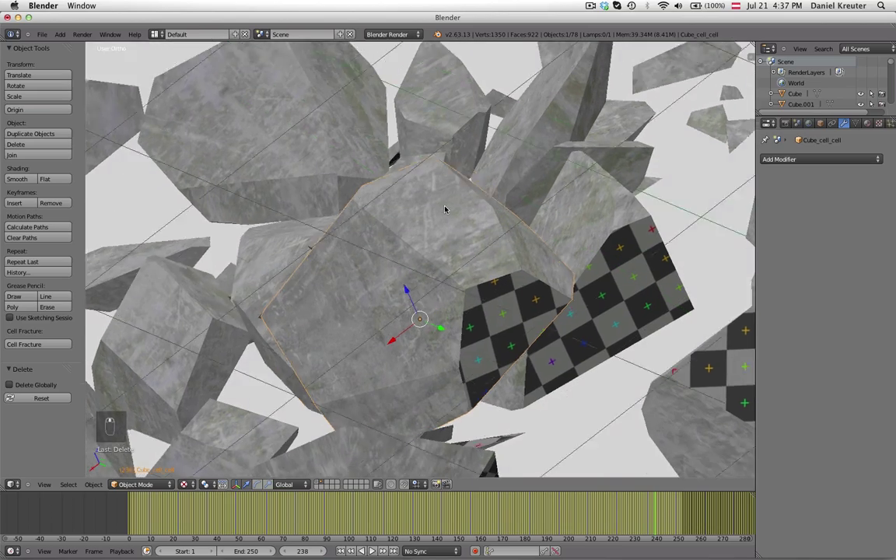
{"action": "middle_click", "coordinate": [425, 327]}
{"action": "left_click_drag", "start_coordinate": [469, 335], "coordinate": [478, 364]}
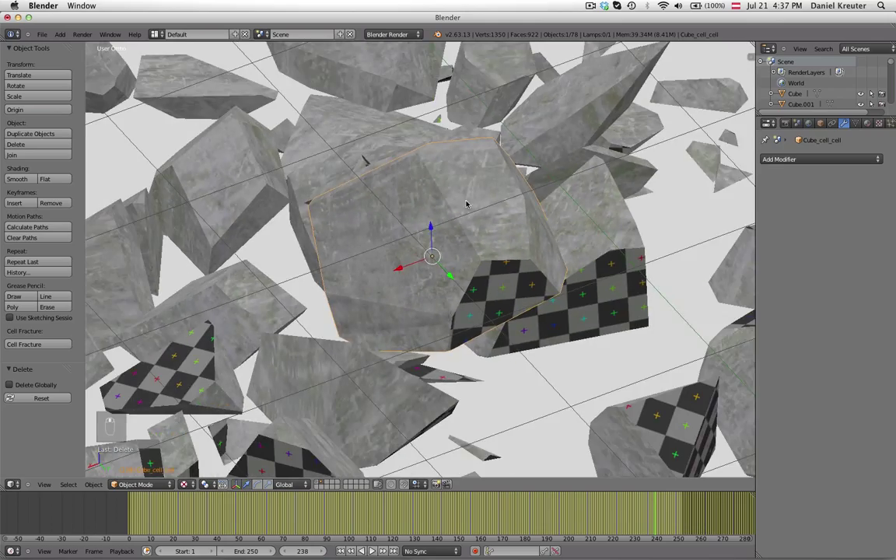
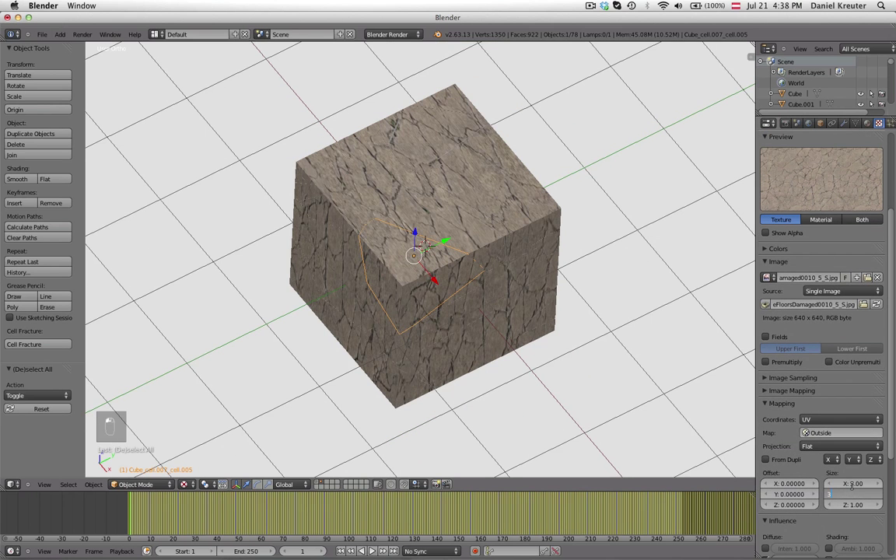
Step: Set the cracked stone texture repeat to 3 on X and Y and replay the fracture
{"action": "key", "text": "a"}
{"action": "left_click_drag", "start_coordinate": [517, 293], "coordinate": [396, 311]}
{"action": "key", "text": "alt+a"}
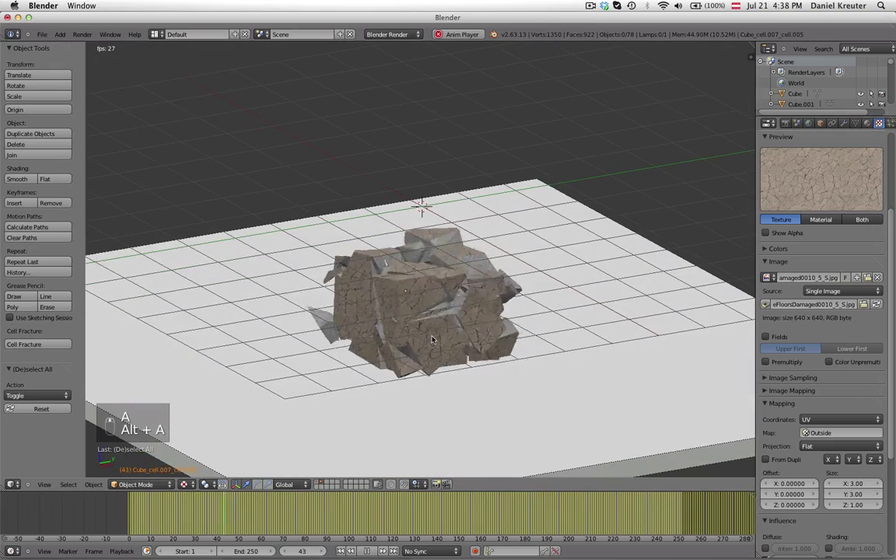
Step: Stop playback at frame 68 and orbit out to view the cracked-stone debris across the floor
{"action": "key", "text": "alt+a"}
{"action": "left_click_drag", "start_coordinate": [389, 321], "coordinate": [331, 325]}
{"action": "left_click_drag", "start_coordinate": [304, 326], "coordinate": [476, 330]}
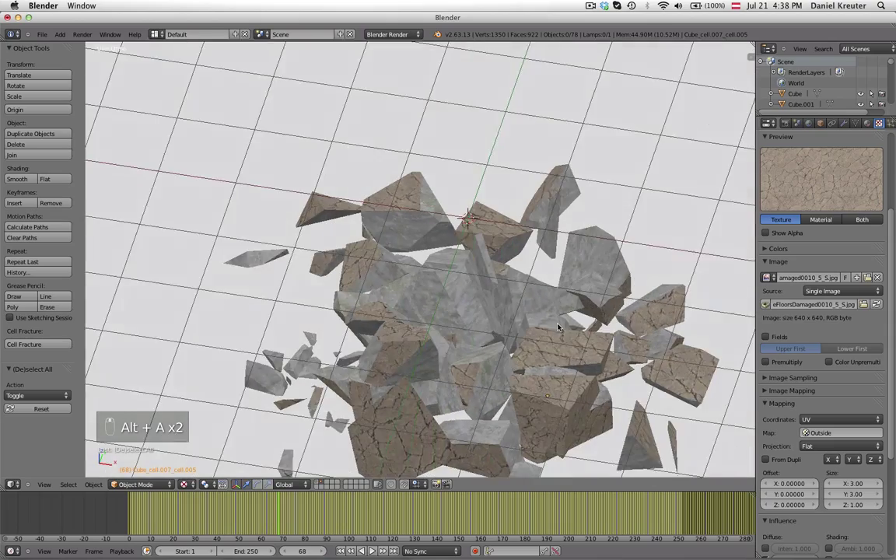
{"action": "left_click_drag", "start_coordinate": [599, 283], "coordinate": [630, 330]}
{"action": "left_click_drag", "start_coordinate": [595, 366], "coordinate": [572, 361]}
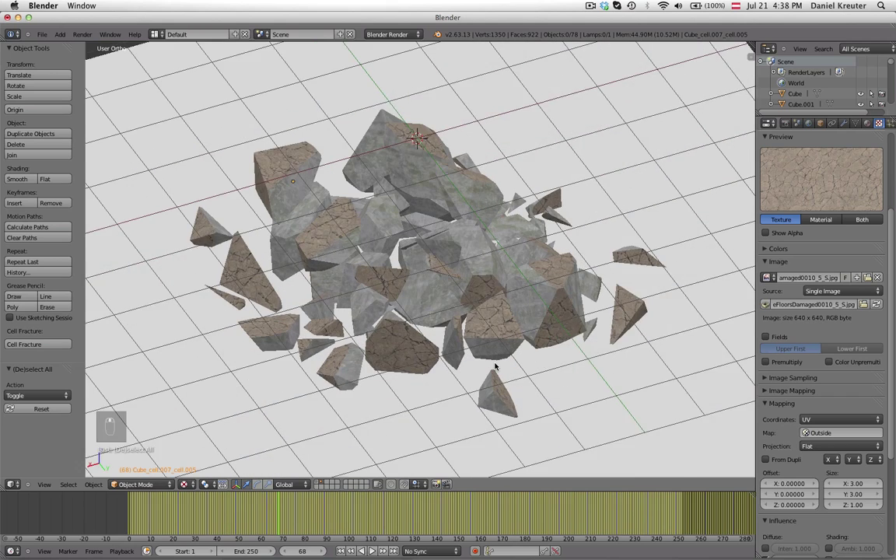
{"action": "left_click_drag", "start_coordinate": [411, 267], "coordinate": [392, 366]}
{"action": "middle_click", "coordinate": [266, 381]}
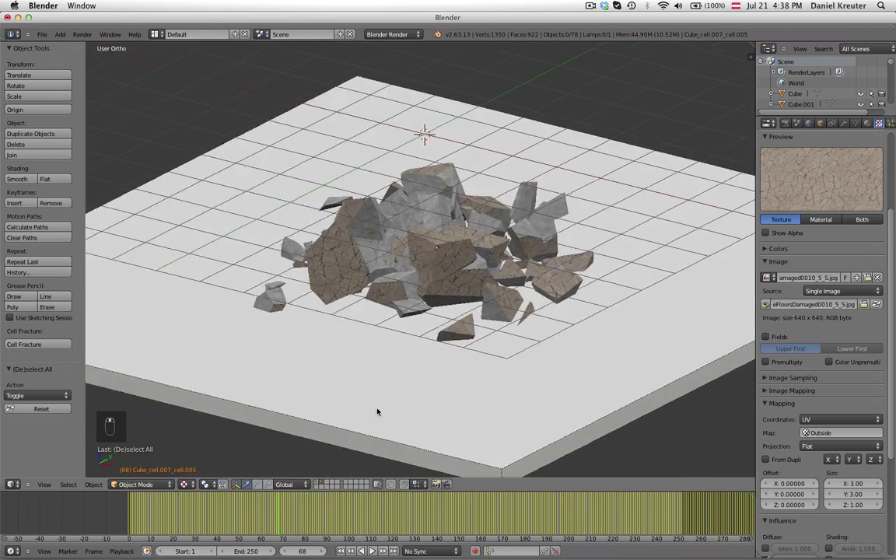
{"action": "middle_click", "coordinate": [356, 356]}
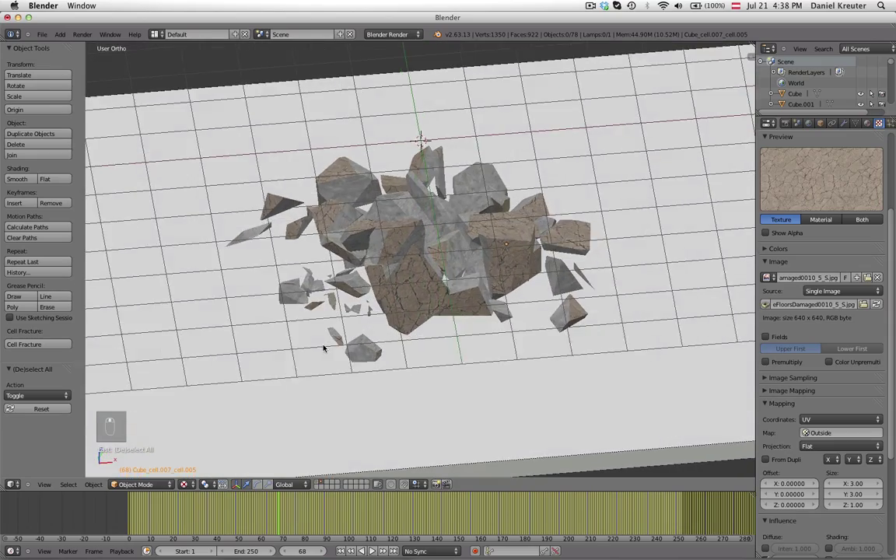
{"action": "left_click_drag", "start_coordinate": [378, 397], "coordinate": [443, 316]}
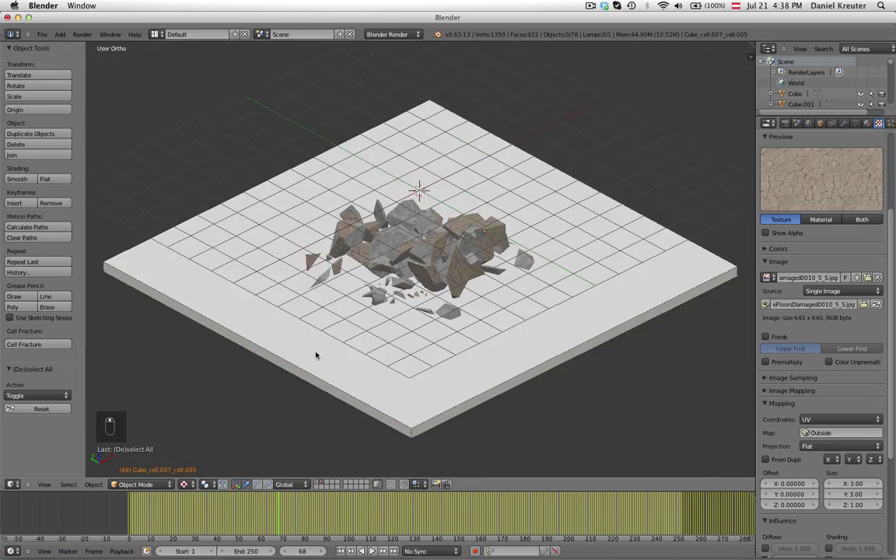